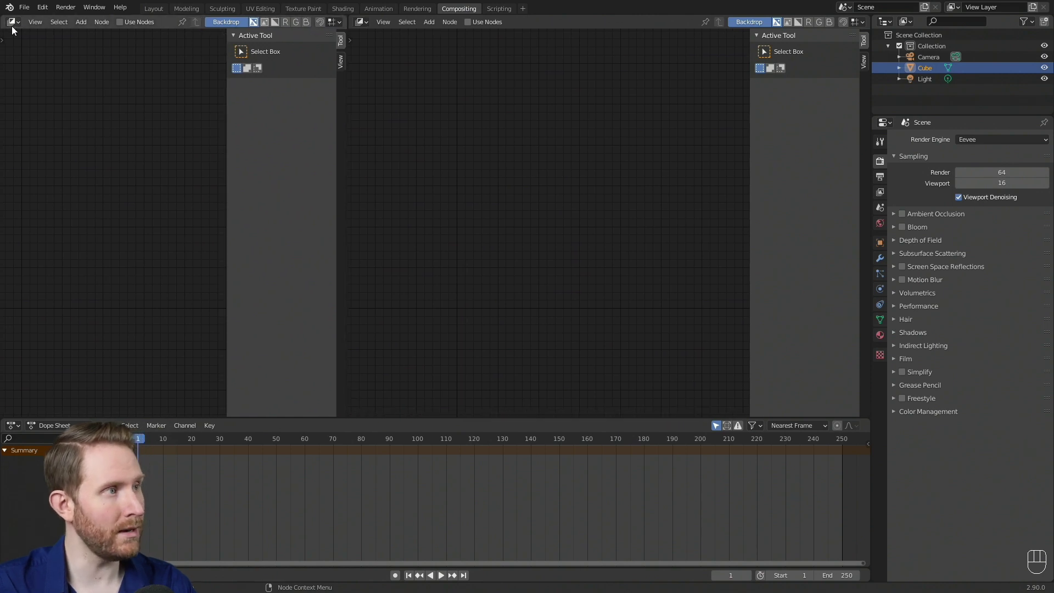
# - Make the left area an Image Editor displaying the Viewer Node result
pyautogui.moveTo(14, 25); pyautogui.dragTo(31, 80)
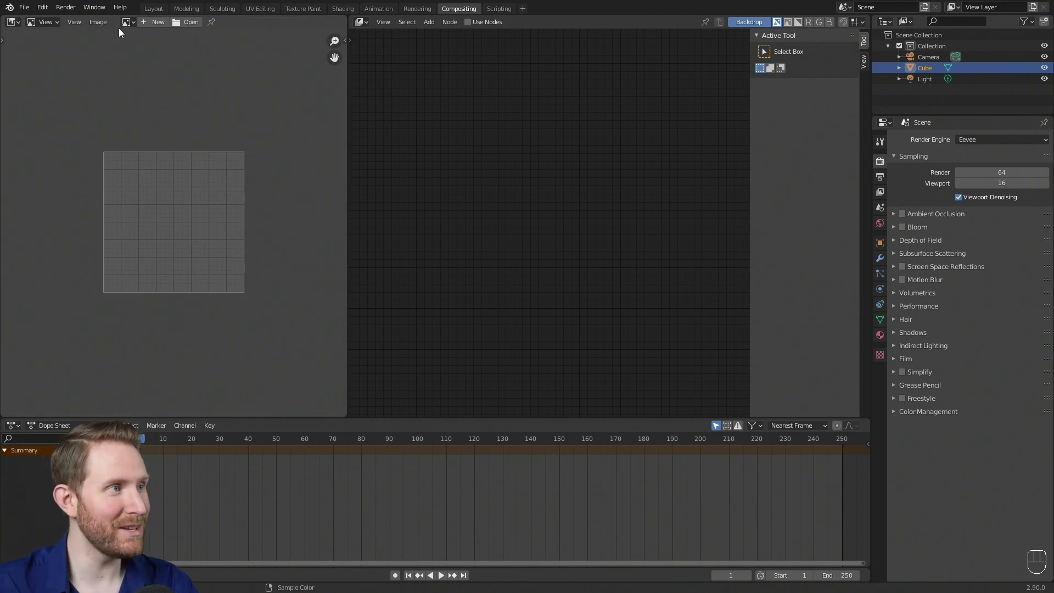
pyautogui.moveTo(134, 23); pyautogui.dragTo(151, 55)
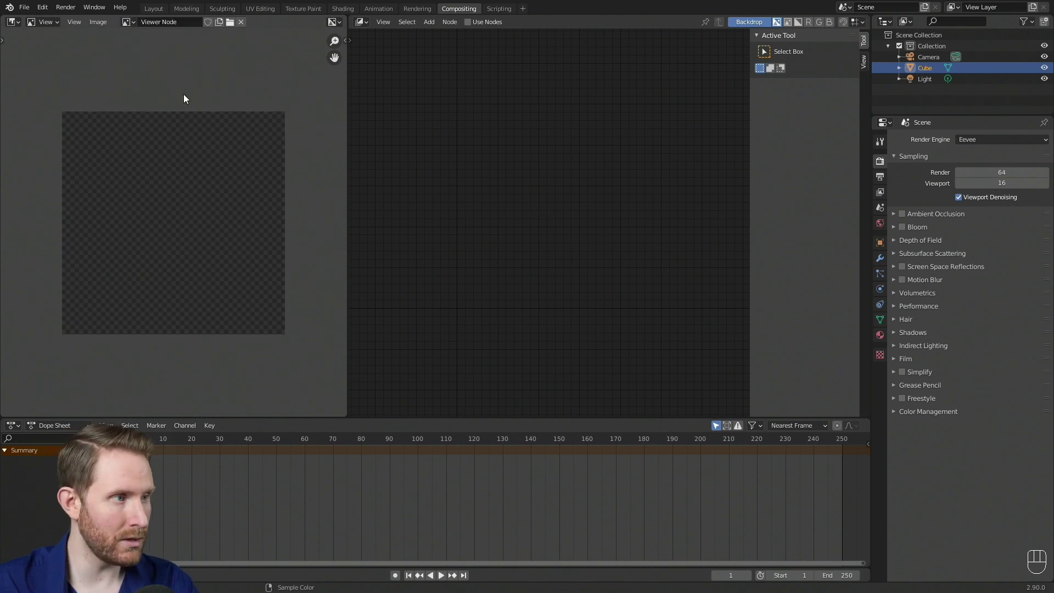
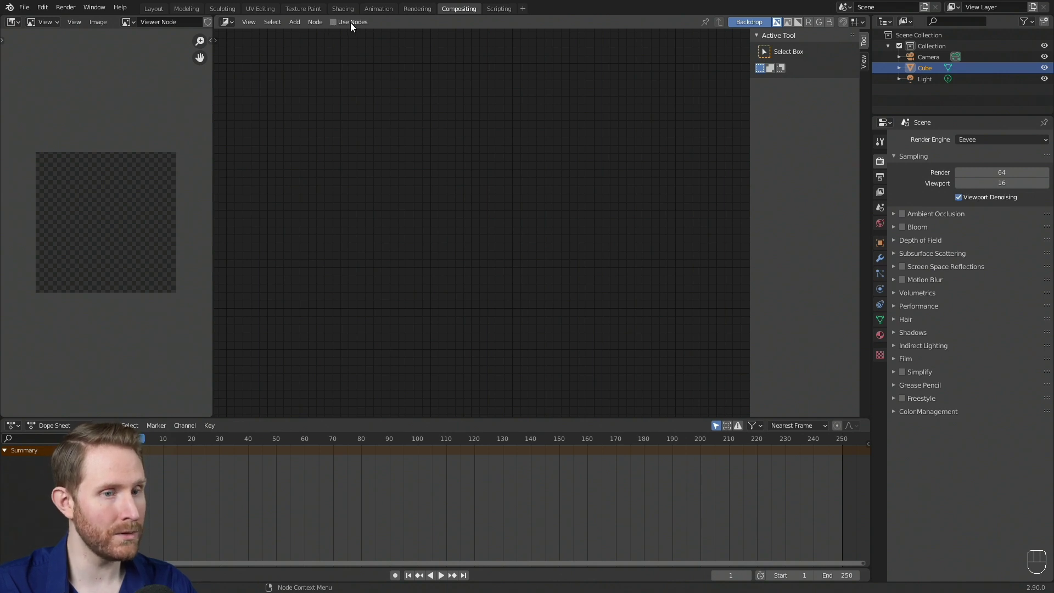
# - Enable Use Nodes and delete the Render Layers node
pyautogui.click(337, 25)
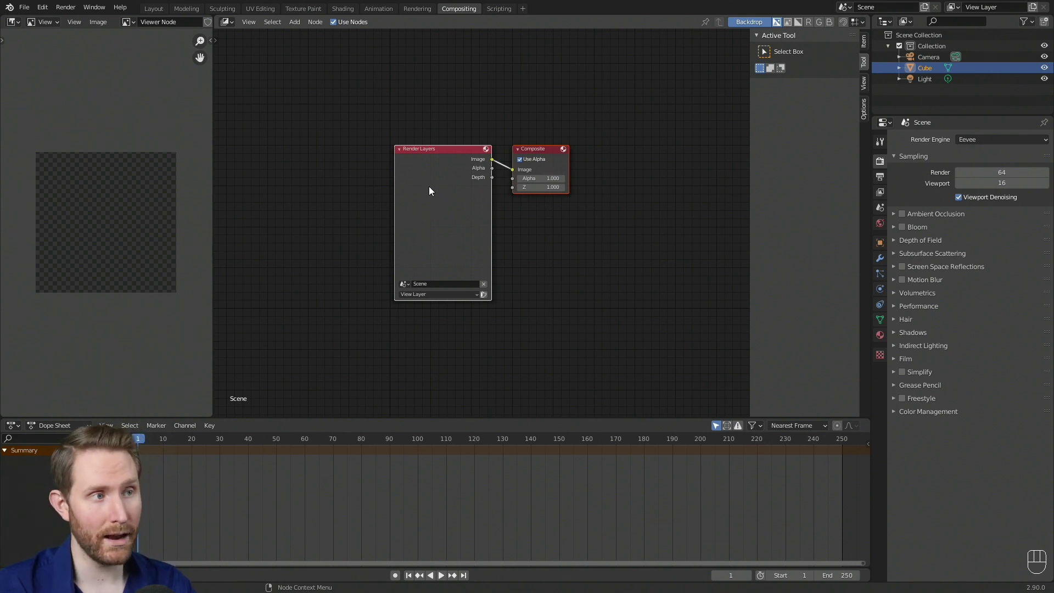
pyautogui.click(431, 166)
pyautogui.press('Delete')
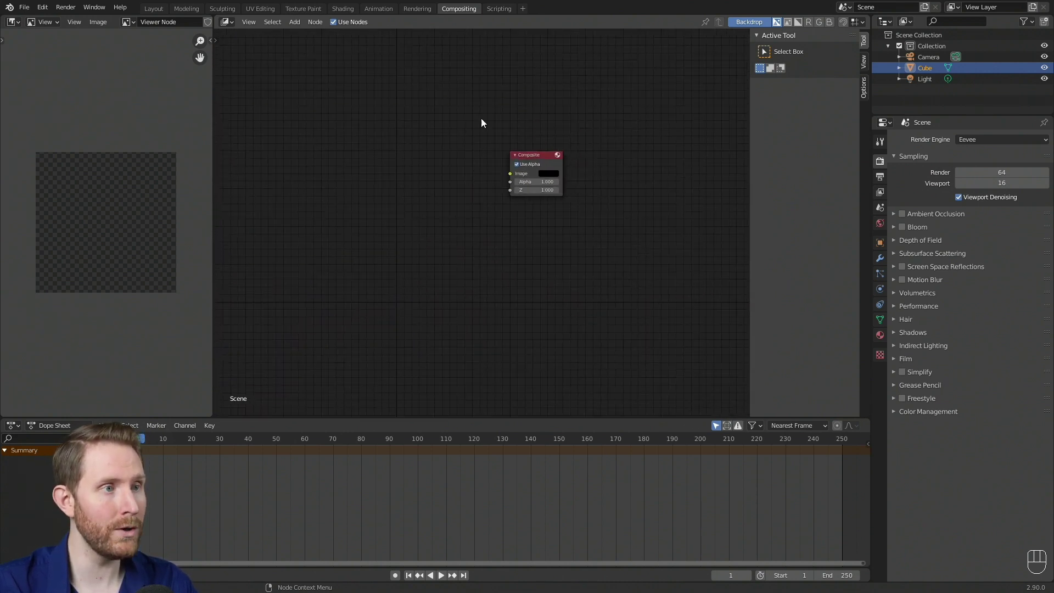
# - Move the Composite node to the right and start placing a Movie Clip node
pyautogui.moveTo(464, 120); pyautogui.dragTo(564, 154)
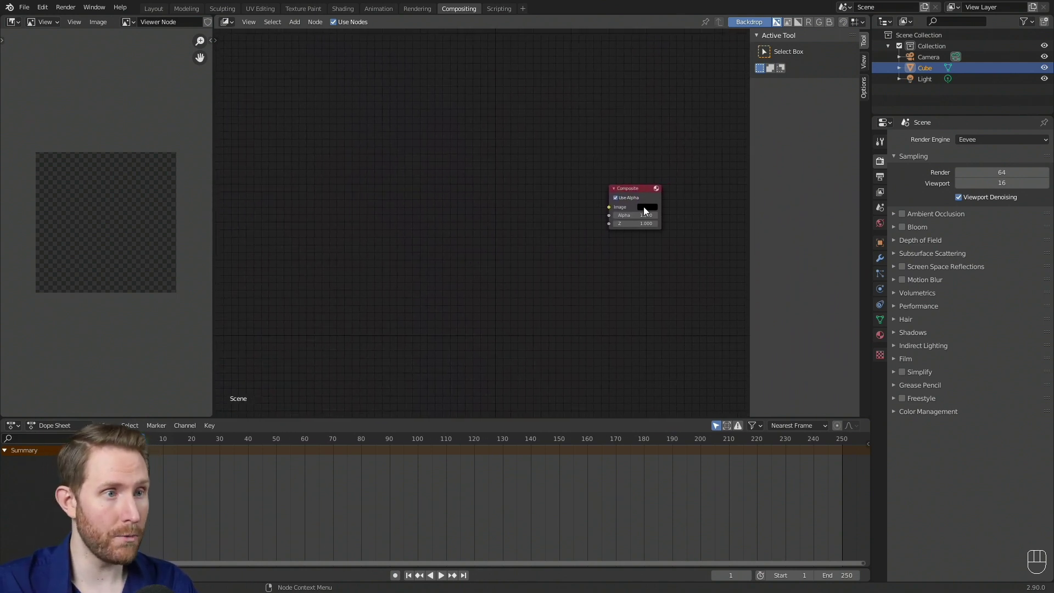
pyautogui.moveTo(642, 190); pyautogui.dragTo(639, 187)
pyautogui.click(645, 187)
pyautogui.press('g')
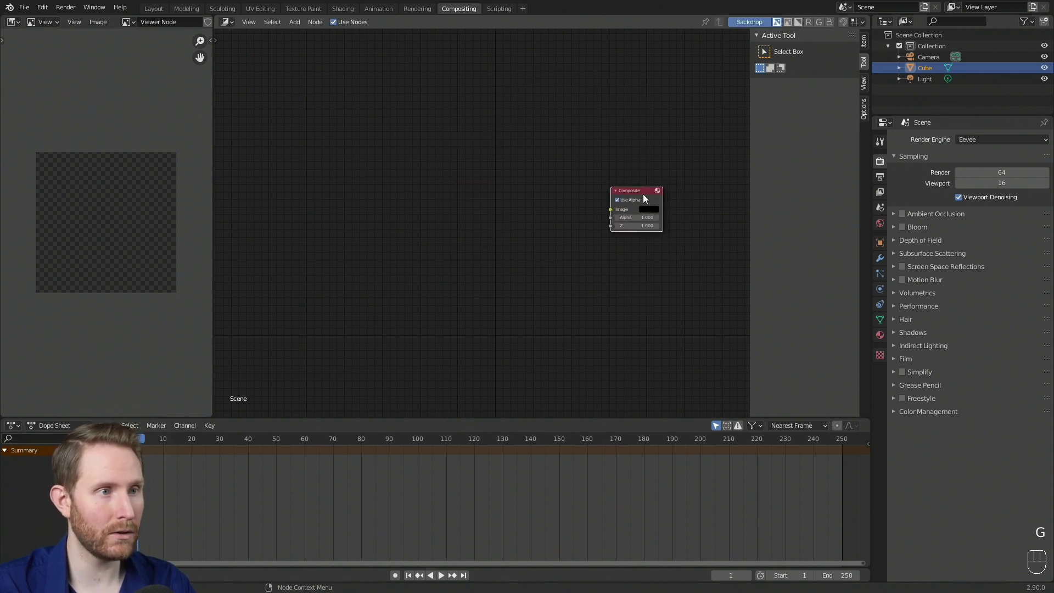
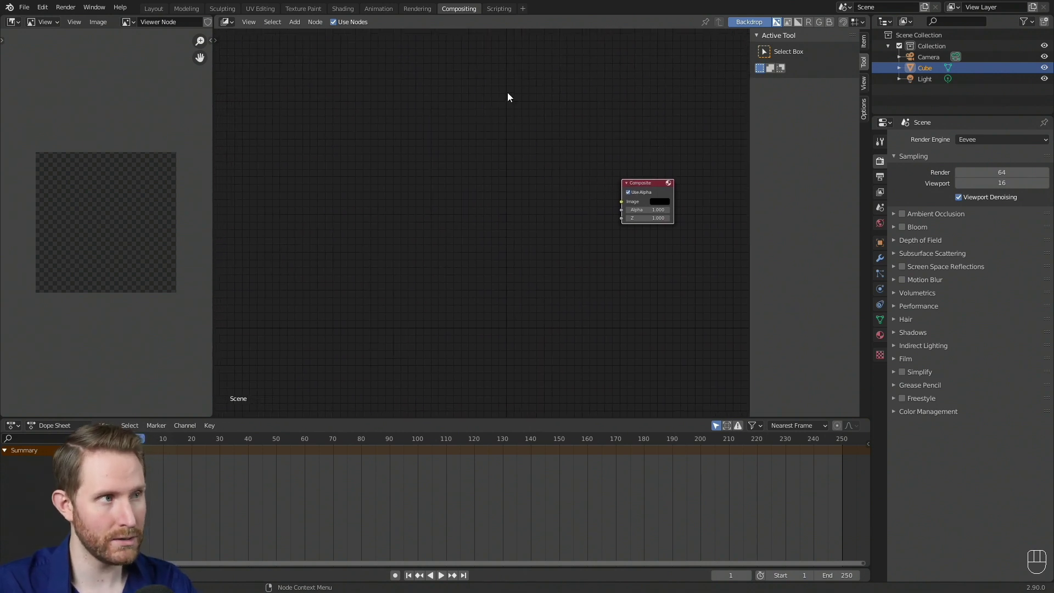
# - Place the Movie Clip node left of Composite and load the webcam mp4 into it
pyautogui.moveTo(297, 27); pyautogui.dragTo(321, 184)
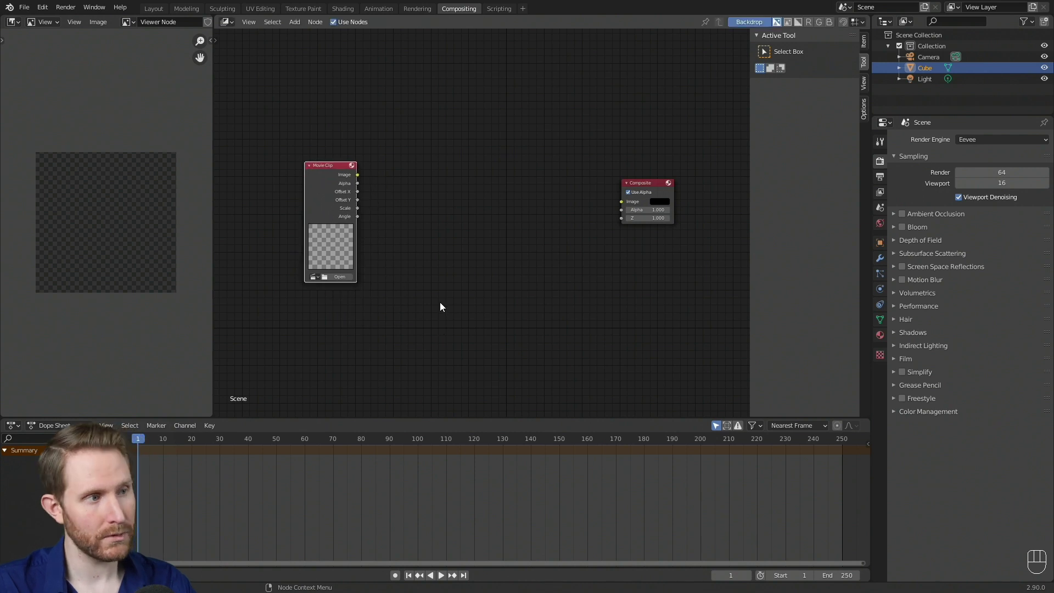
pyautogui.click(345, 279)
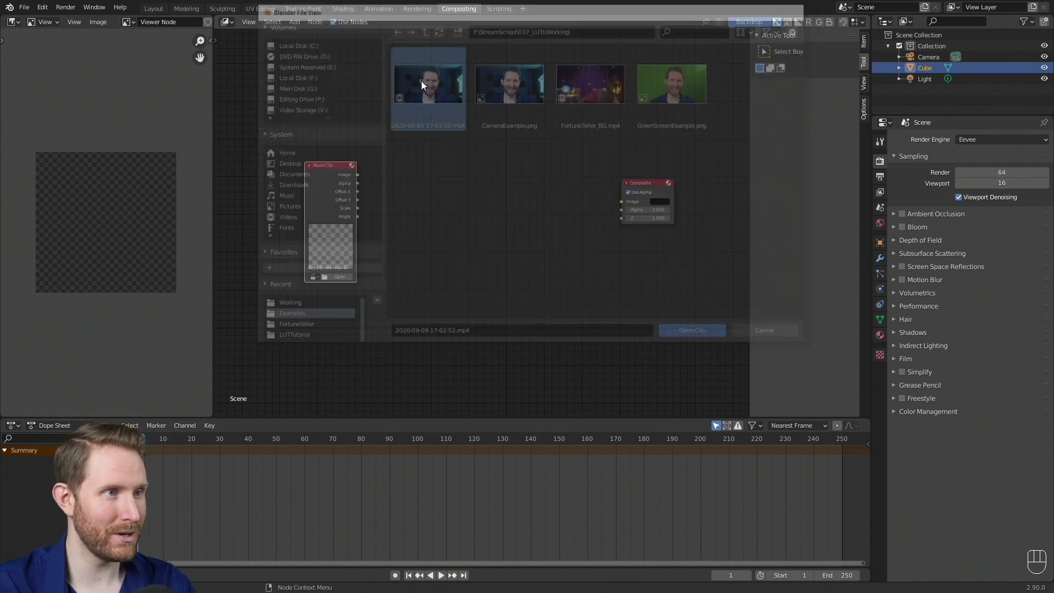
# - Shrink the backdrop preview with V and move it to the top right corner
pyautogui.moveTo(322, 169); pyautogui.dragTo(328, 186)
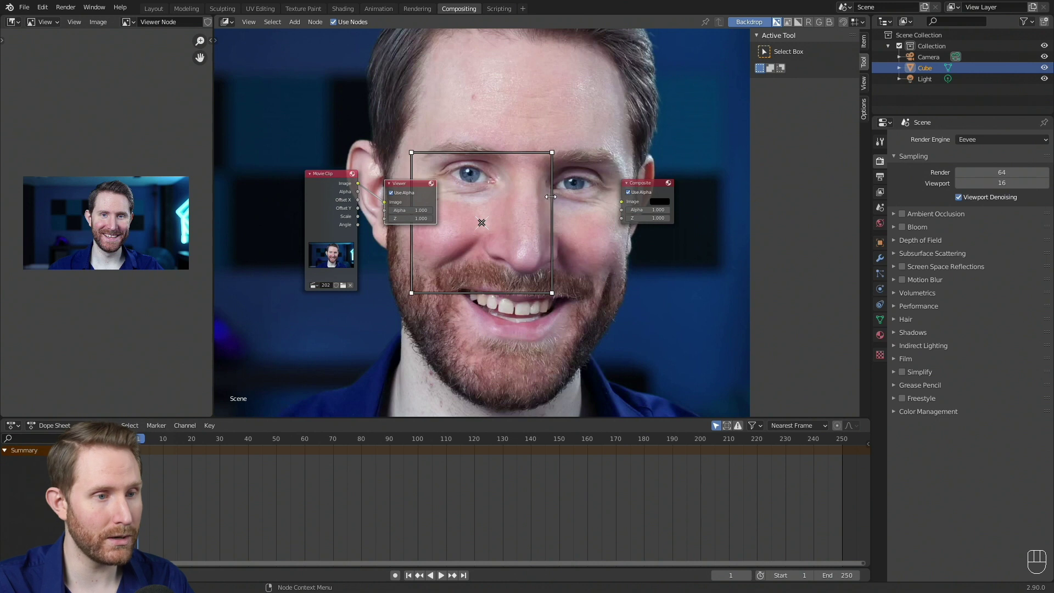
pyautogui.press('v')
pyautogui.press('v')
pyautogui.press('v')
pyautogui.press('v')
pyautogui.press('v')
pyautogui.press('v')
pyautogui.press('v')
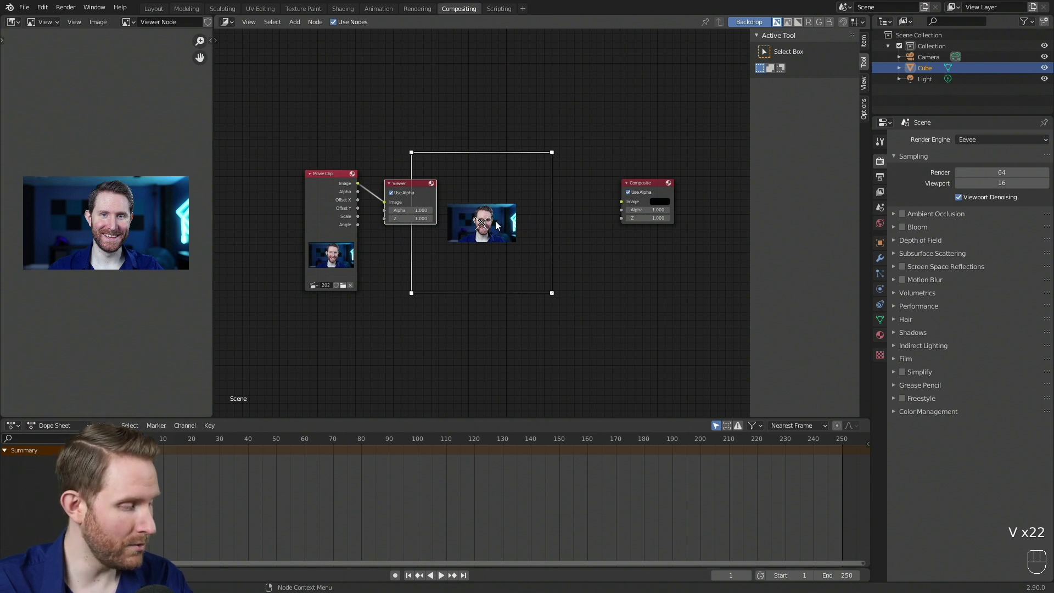
pyautogui.moveTo(494, 232); pyautogui.dragTo(729, 61)
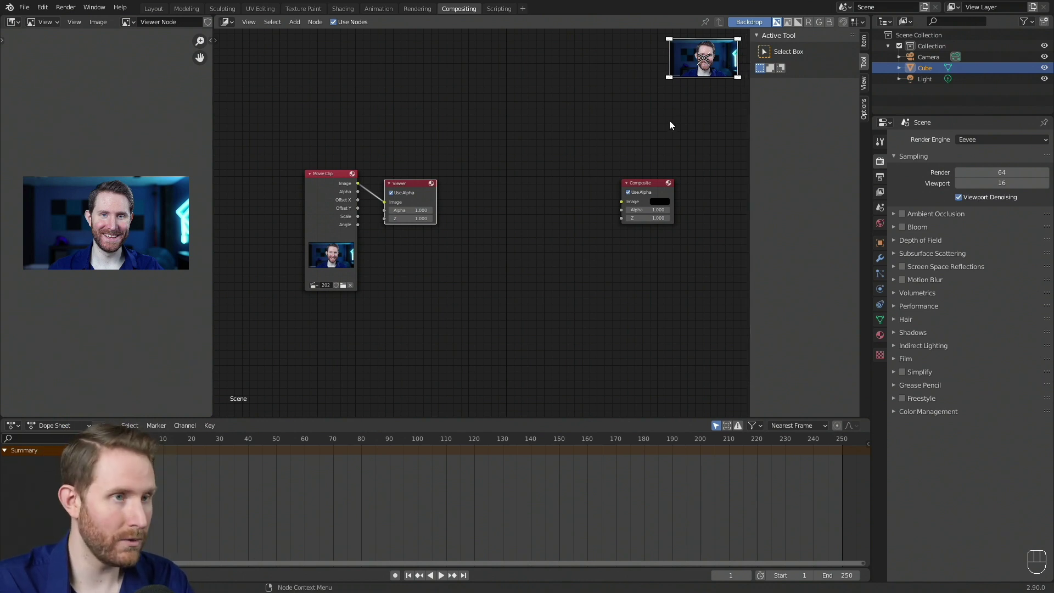
# - Fine-tune the backdrop zoom and drag the Viewer node above Composite
pyautogui.press('alt+v')
pyautogui.press('alt+v')
pyautogui.press('alt+v')
pyautogui.press('alt+v')
pyautogui.press('alt+v')
pyautogui.press('v')
pyautogui.press('v')
pyautogui.click(672, 100)
pyautogui.press('alt+v')
pyautogui.press('alt+v')
pyautogui.press('v')
pyautogui.press('v')
pyautogui.moveTo(729, 66); pyautogui.dragTo(732, 67)
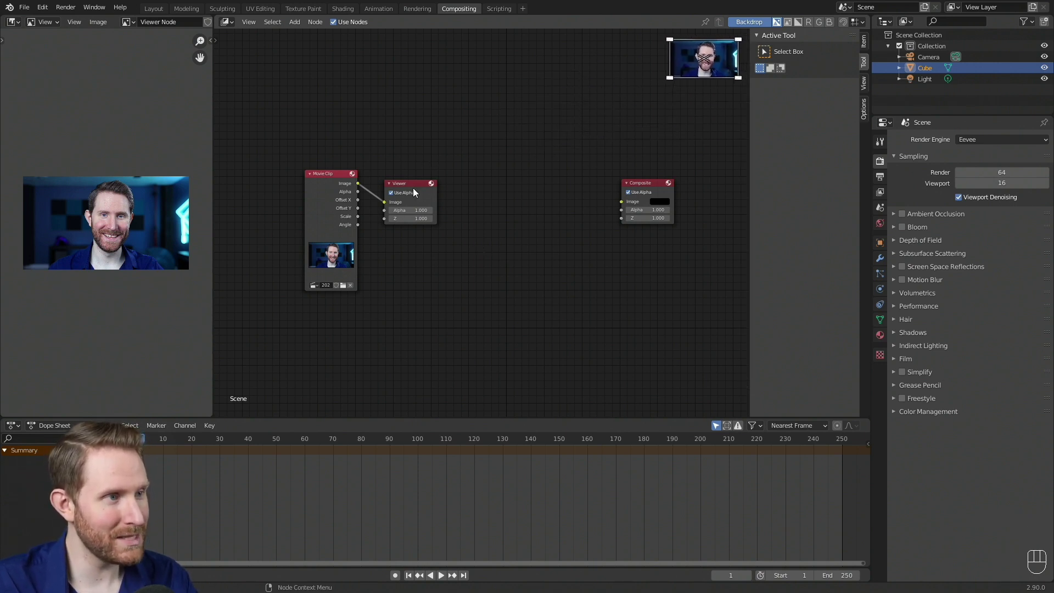
# - Pan the node view and move the Movie Clip node further left to make room
pyautogui.moveTo(412, 188); pyautogui.dragTo(649, 138)
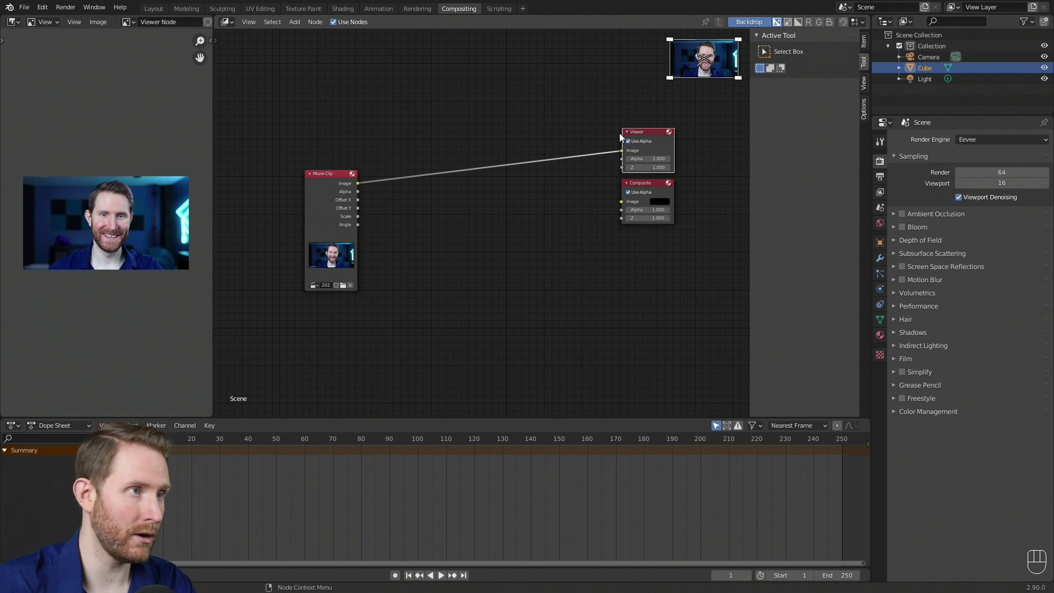
pyautogui.moveTo(70, 9); pyautogui.dragTo(503, 262)
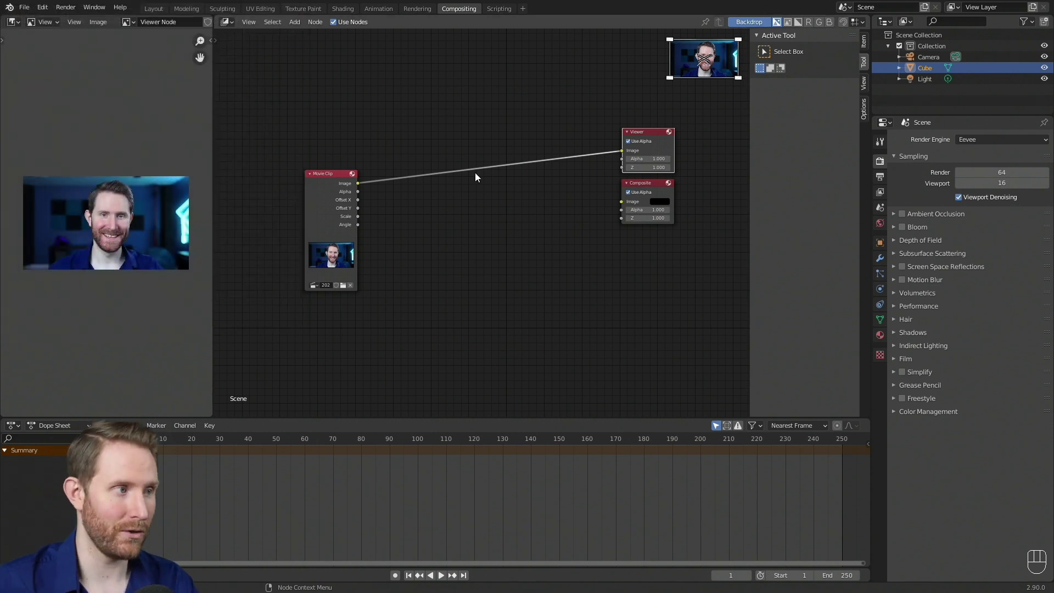
pyautogui.click(375, 170)
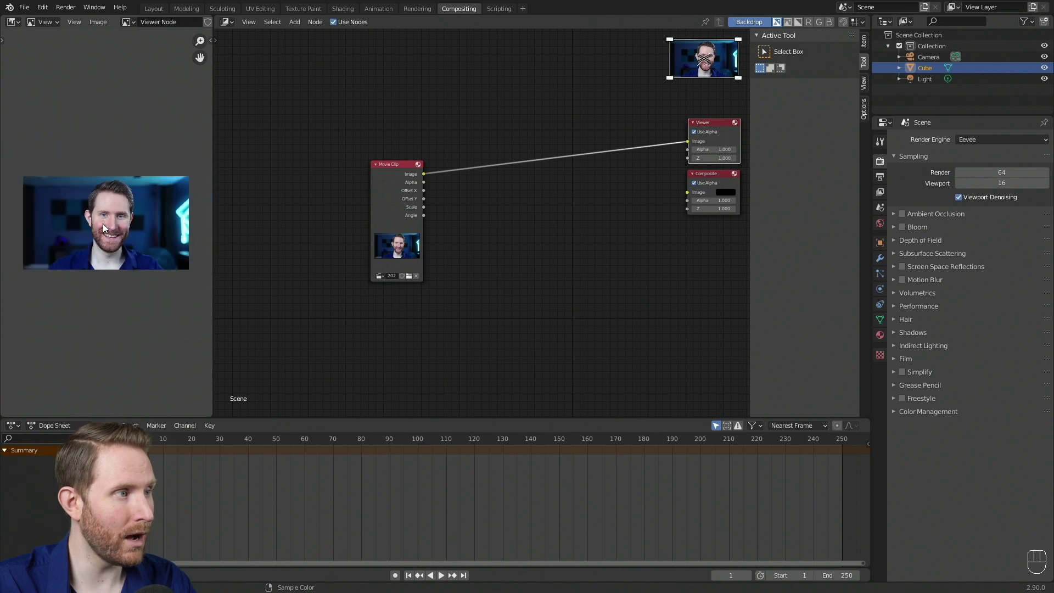
pyautogui.moveTo(396, 166); pyautogui.dragTo(285, 134)
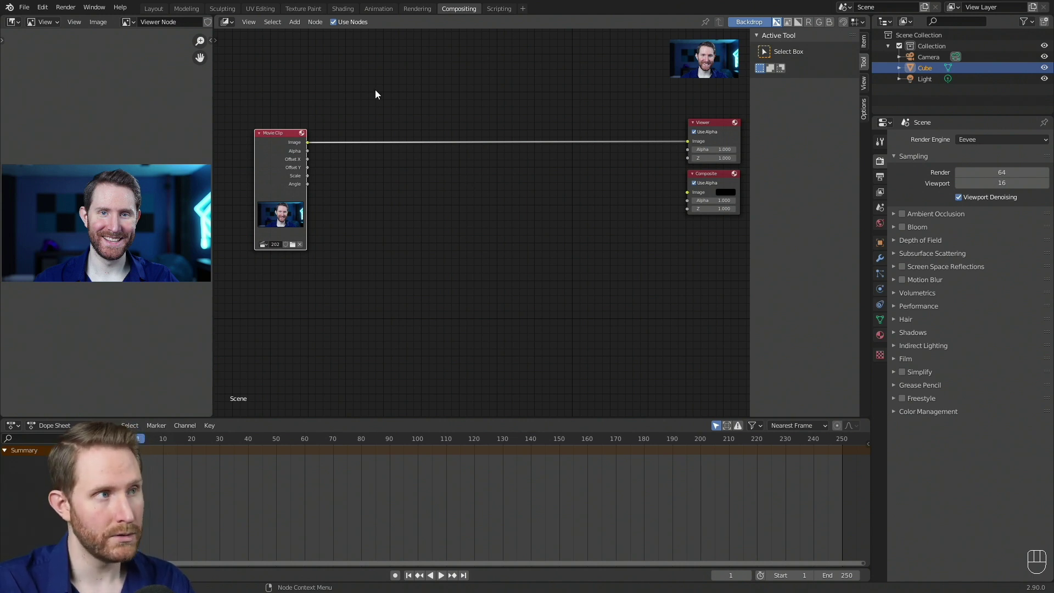
# - Insert a Color Balance node between the Movie Clip and the Viewer
pyautogui.moveTo(296, 28); pyautogui.dragTo(369, 125)
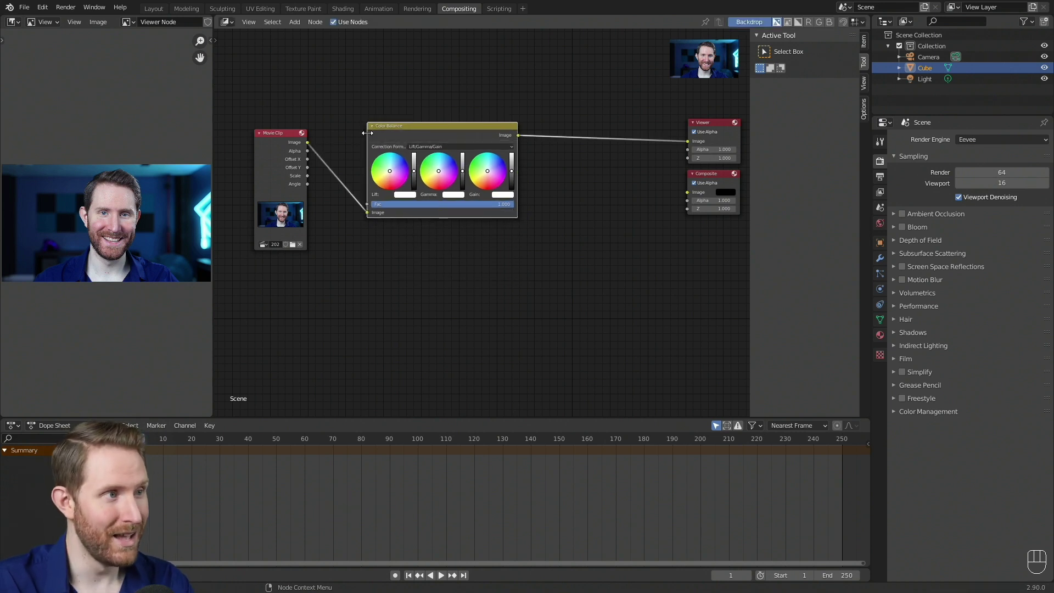
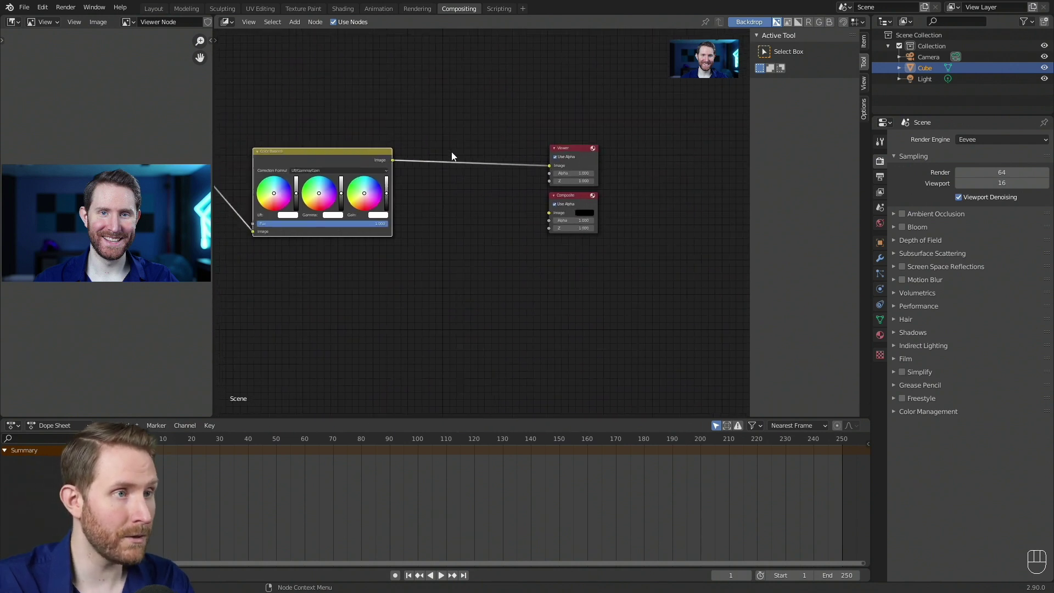
pyautogui.middleClick(410, 116)
pyautogui.middleClick(328, 170)
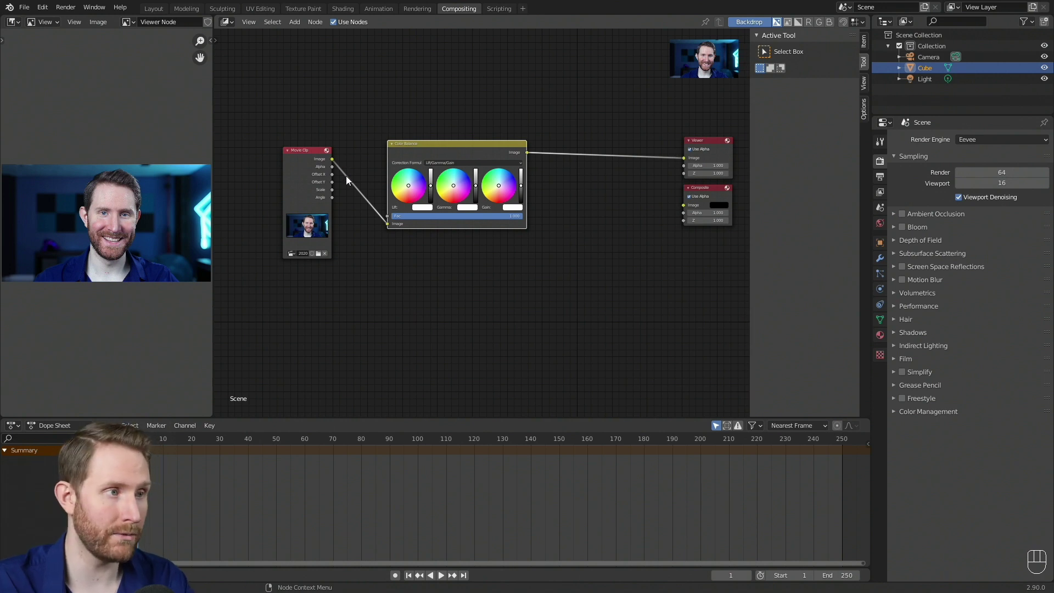
pyautogui.middleClick(585, 153)
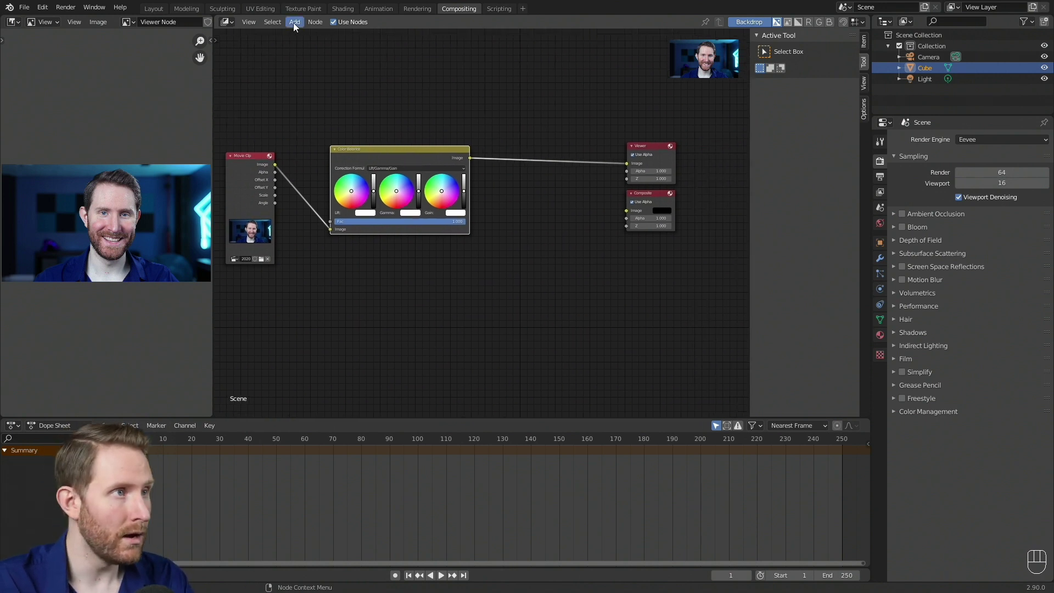
# - Insert an RGB Curves node between Color Balance and the Viewer
pyautogui.moveTo(293, 24); pyautogui.dragTo(512, 158)
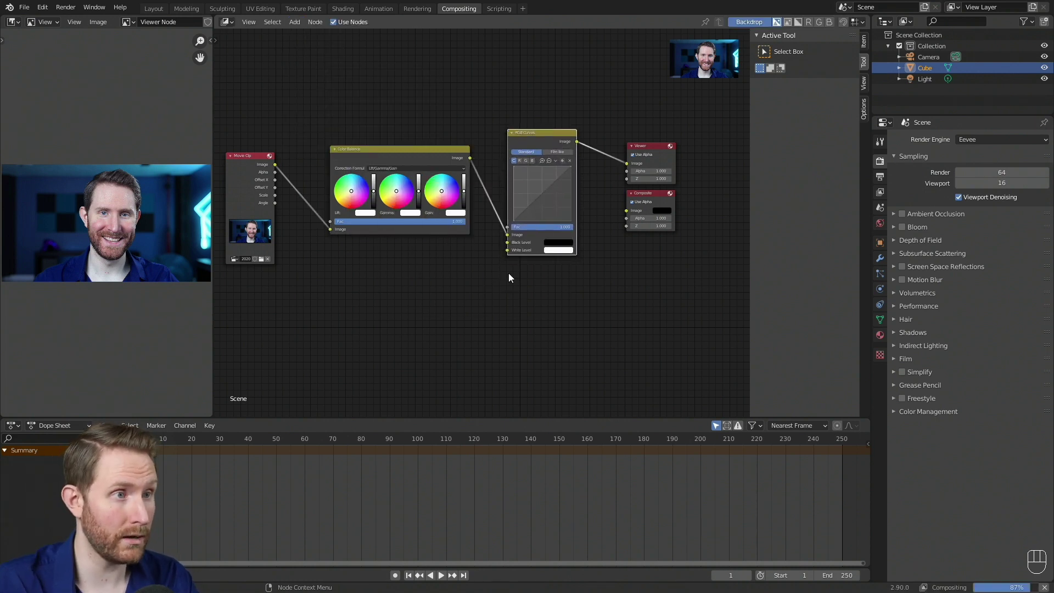
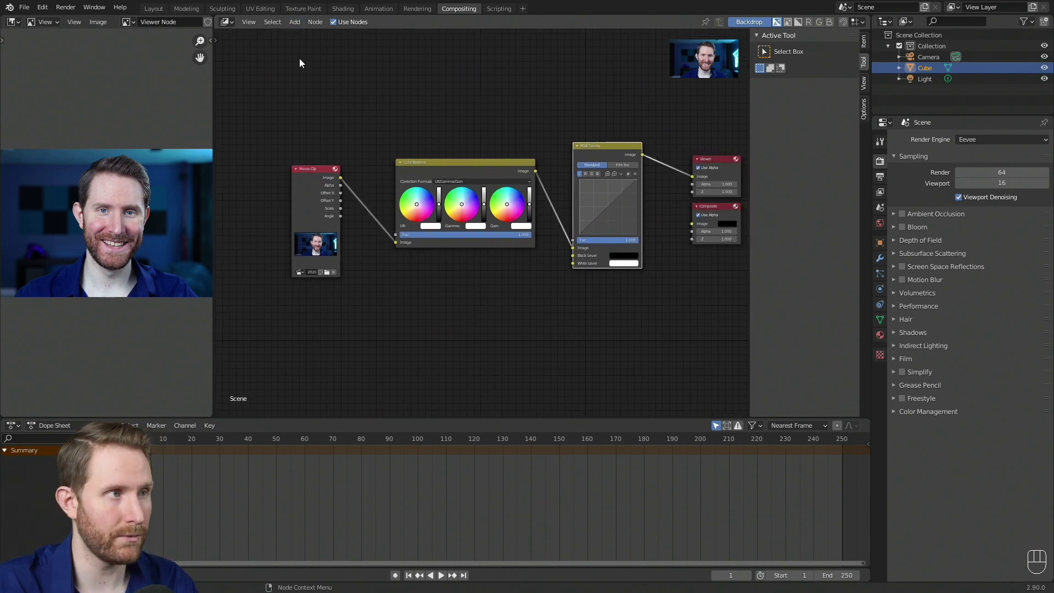
# - Place a Hue Saturation Value node below Color Balance
pyautogui.moveTo(300, 25); pyautogui.dragTo(435, 307)
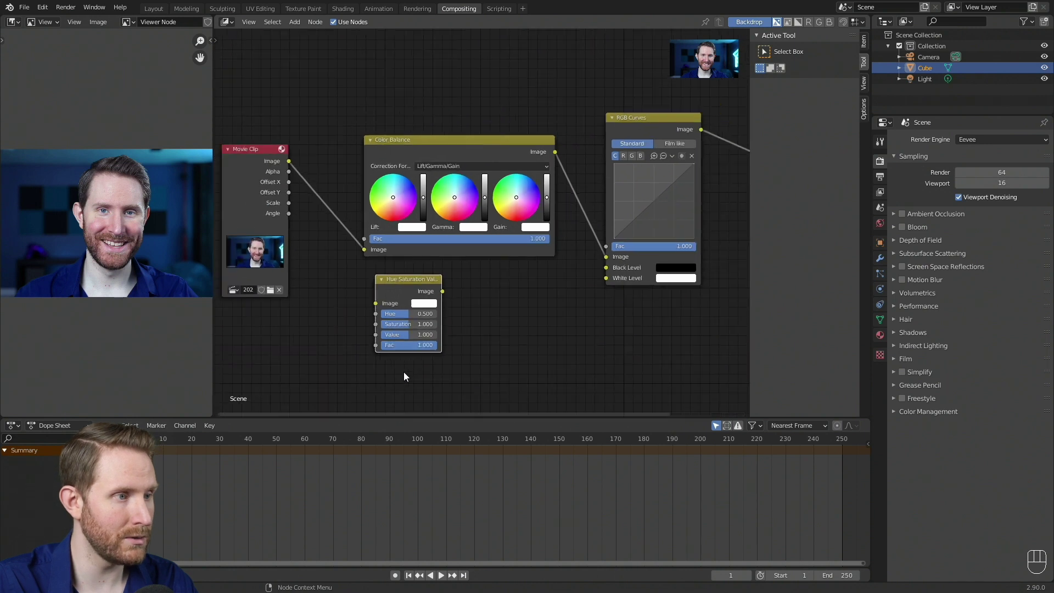
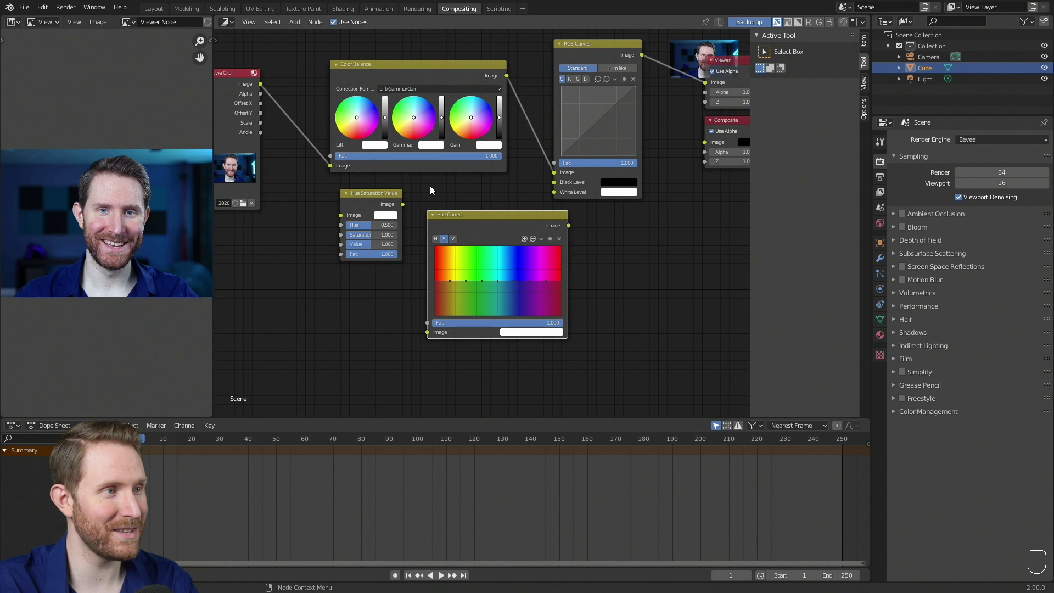
# - Zoom in on the Color Balance node and try its highlight brightness control
pyautogui.moveTo(427, 188); pyautogui.dragTo(429, 219)
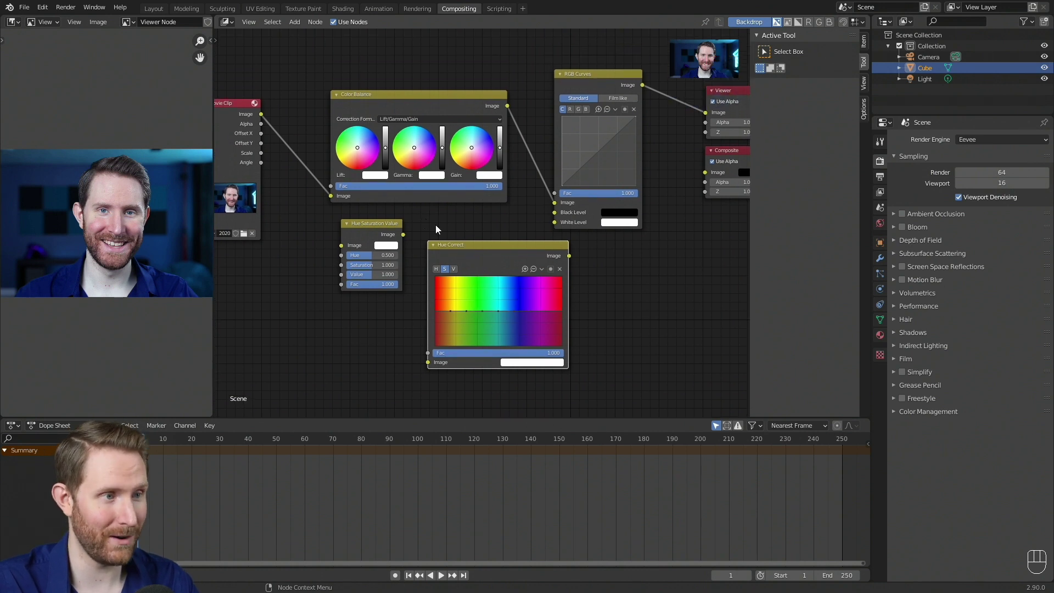
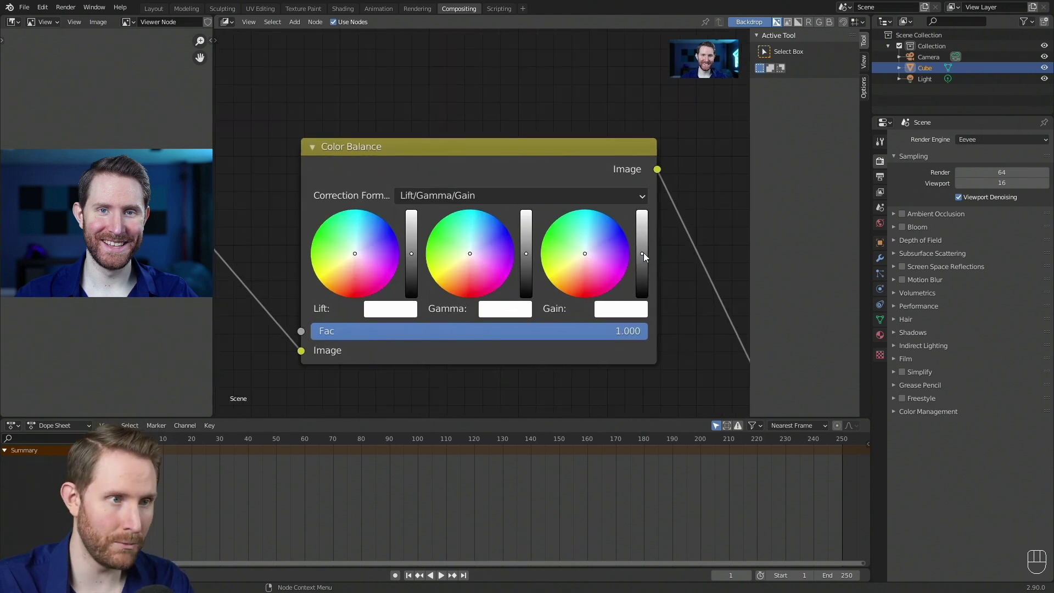
pyautogui.moveTo(644, 257); pyautogui.dragTo(652, 245)
pyautogui.click(651, 245)
pyautogui.click(652, 251)
pyautogui.click(646, 255)
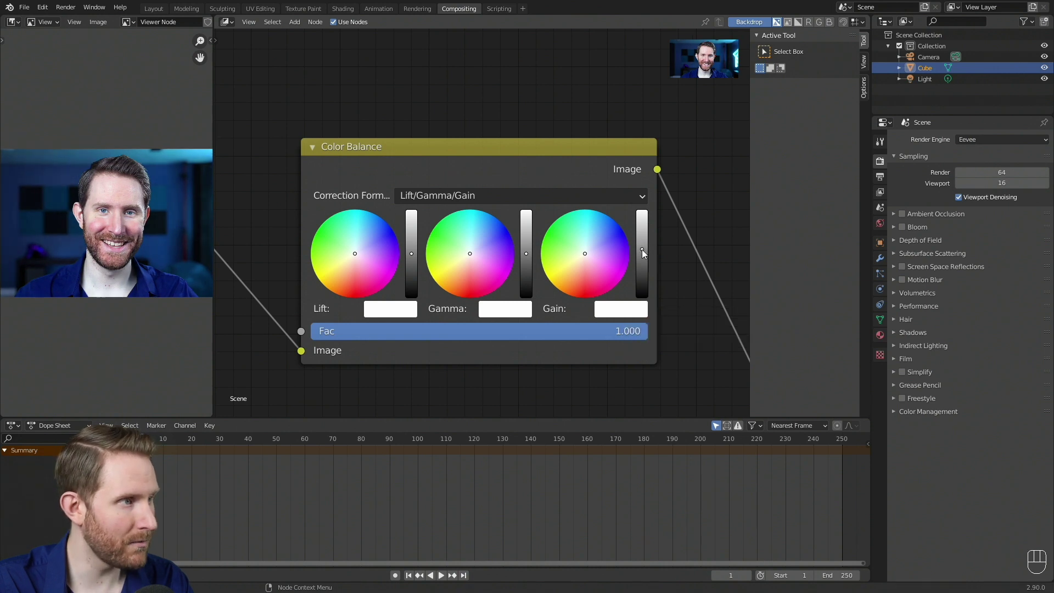
pyautogui.click(645, 250)
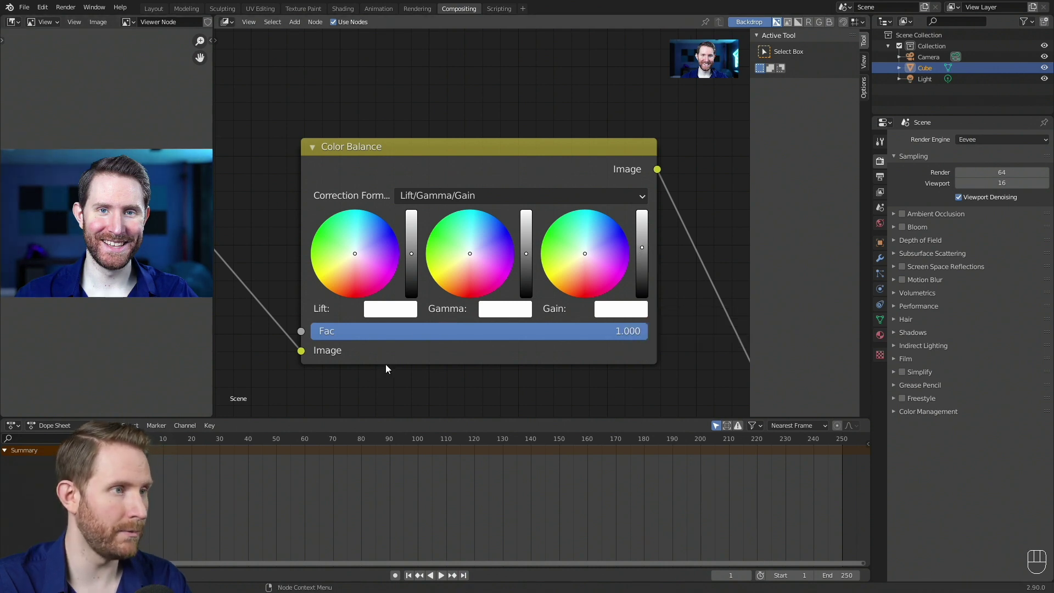
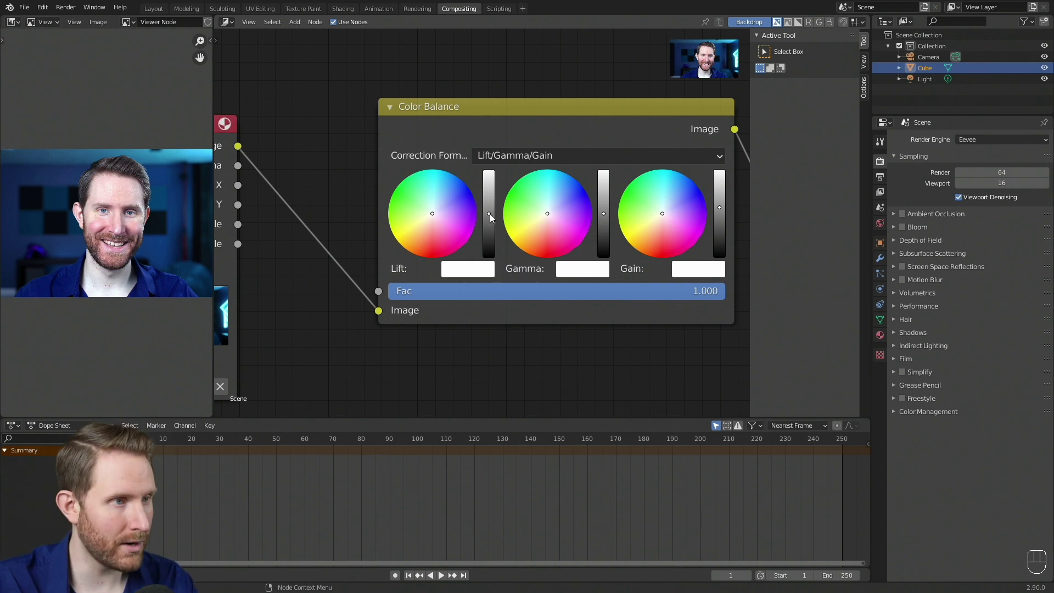
# - Remove the extra hue nodes and start repositioning the Color Balance node
pyautogui.moveTo(492, 216); pyautogui.dragTo(494, 221)
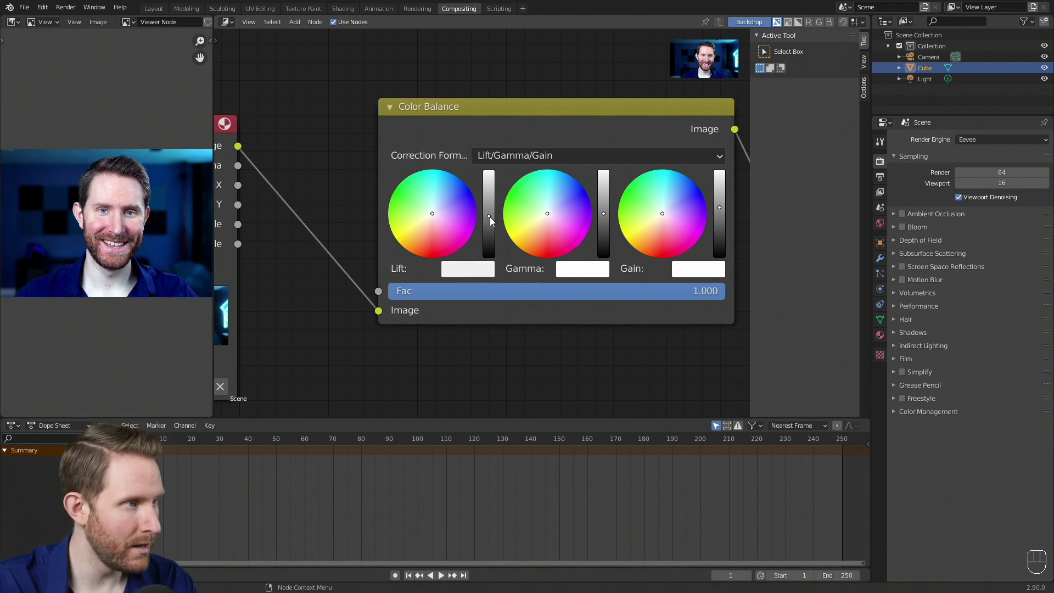
pyautogui.click(493, 222)
pyautogui.click(495, 222)
pyautogui.click(494, 220)
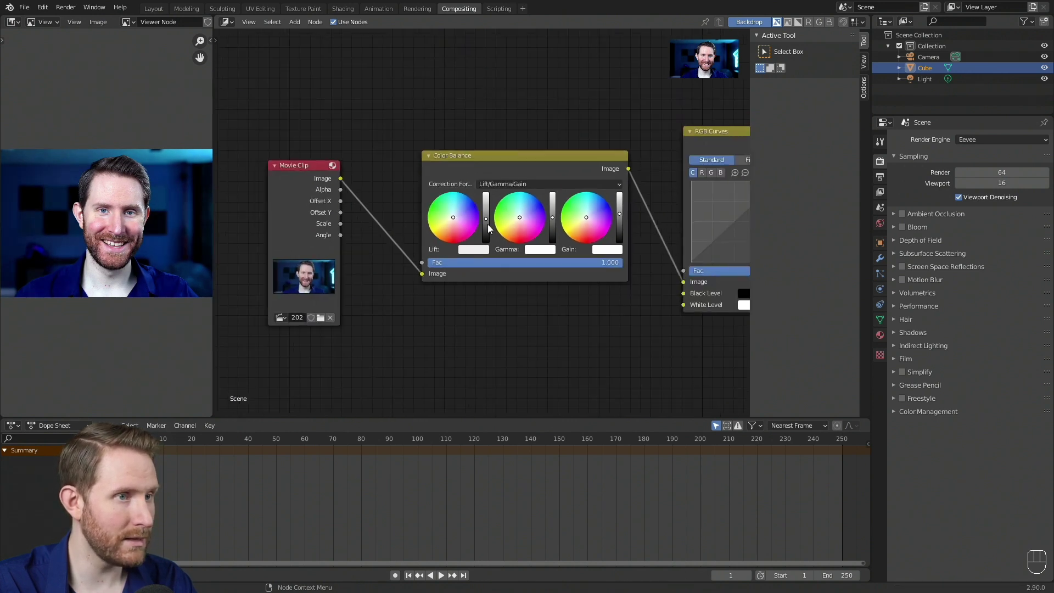
pyautogui.click(508, 170)
pyautogui.press('m')
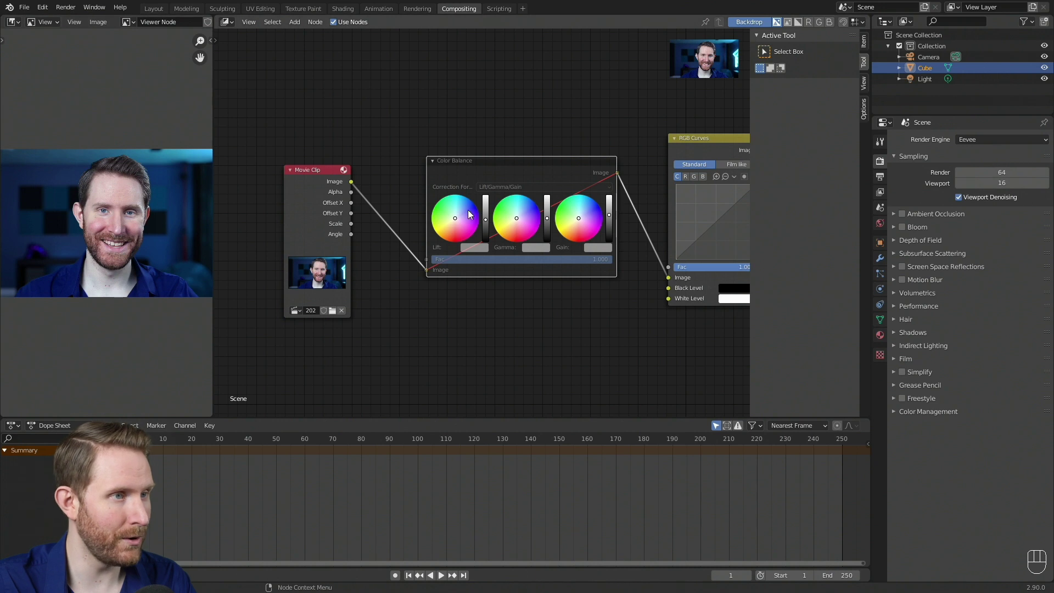
# - Frame Color Balance and push its Gain wheel toward warm orange highlights
pyautogui.press('m')
pyautogui.press('m')
pyautogui.press('m')
pyautogui.middleClick(405, 325)
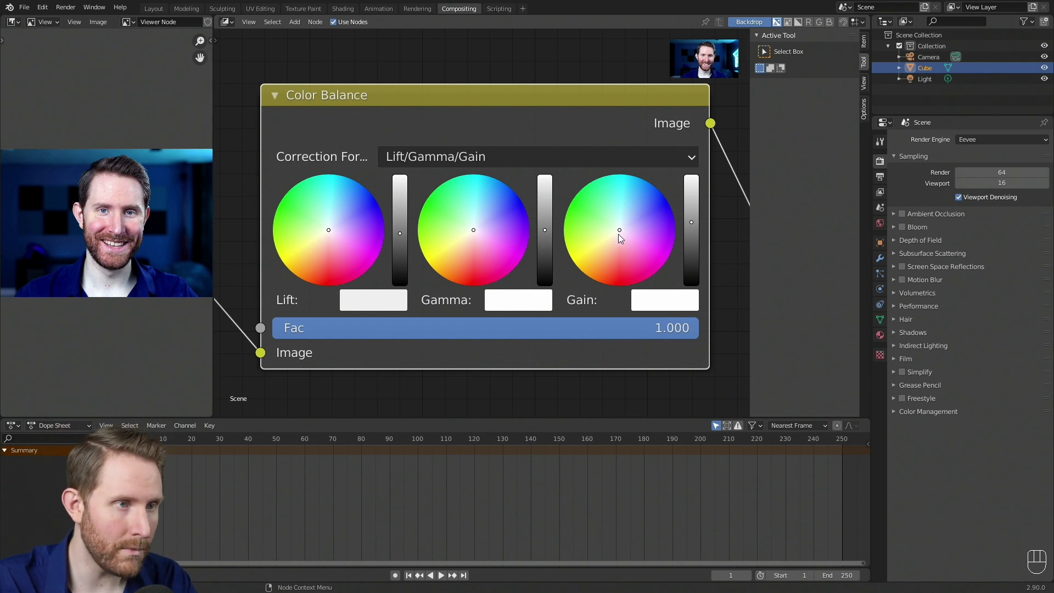
pyautogui.moveTo(623, 235); pyautogui.dragTo(618, 241)
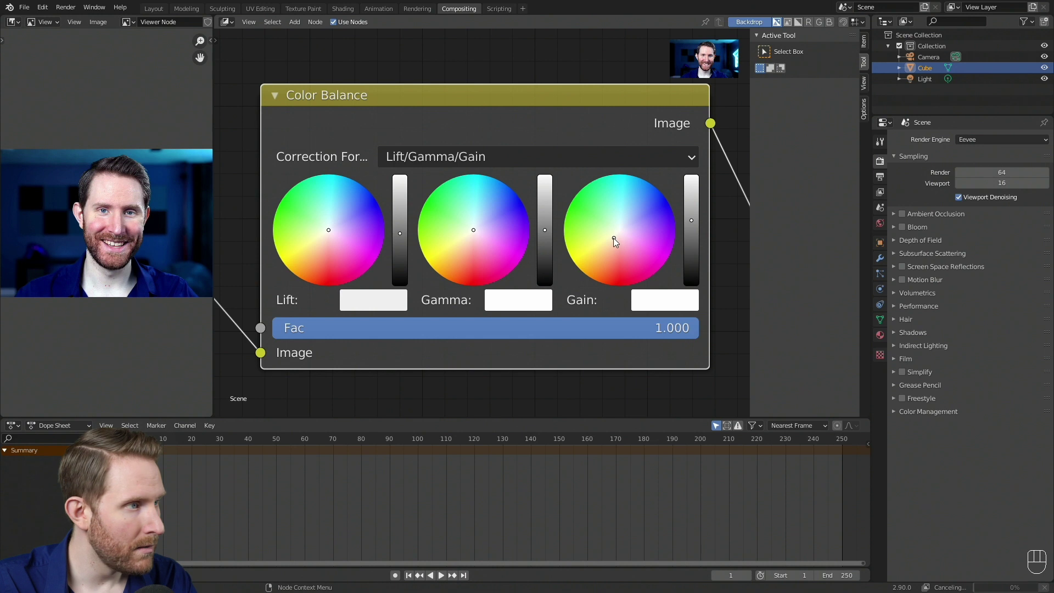
pyautogui.click(618, 241)
pyautogui.moveTo(614, 245); pyautogui.dragTo(623, 251)
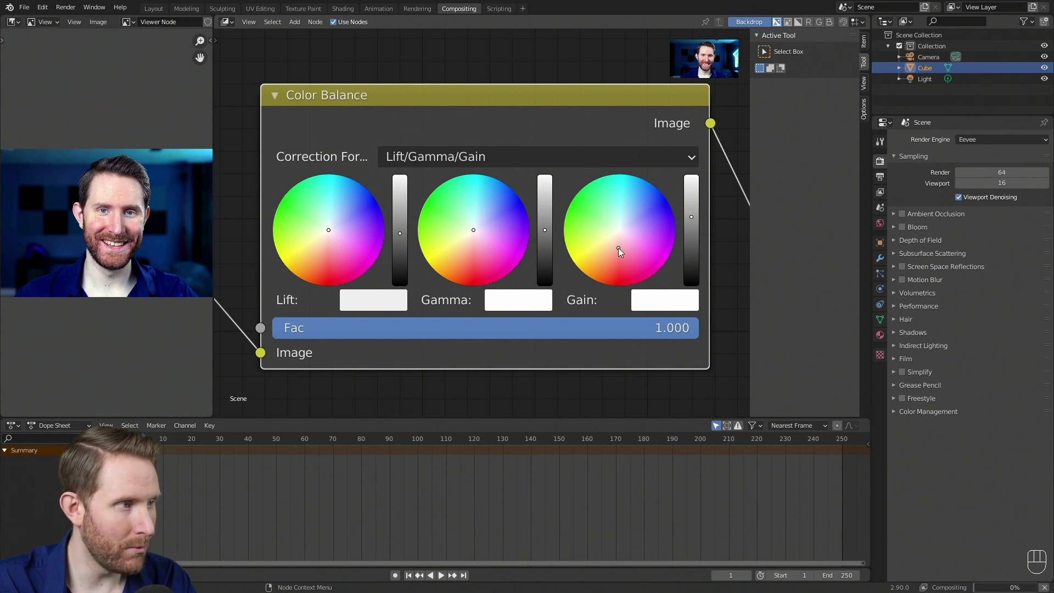
pyautogui.click(623, 251)
pyautogui.click(614, 252)
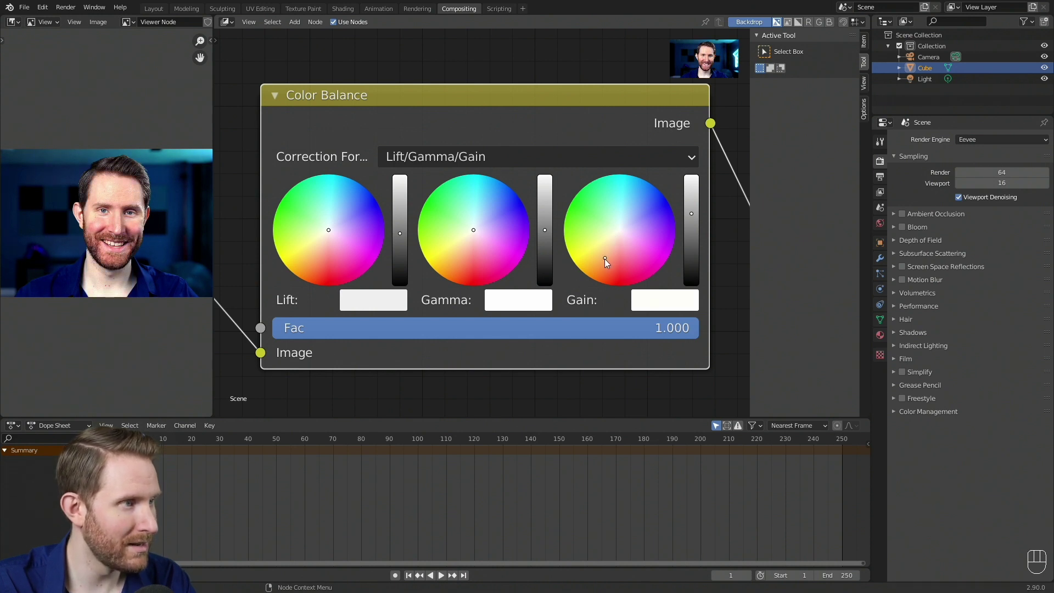
pyautogui.click(608, 260)
pyautogui.click(612, 254)
pyautogui.click(611, 256)
pyautogui.click(611, 255)
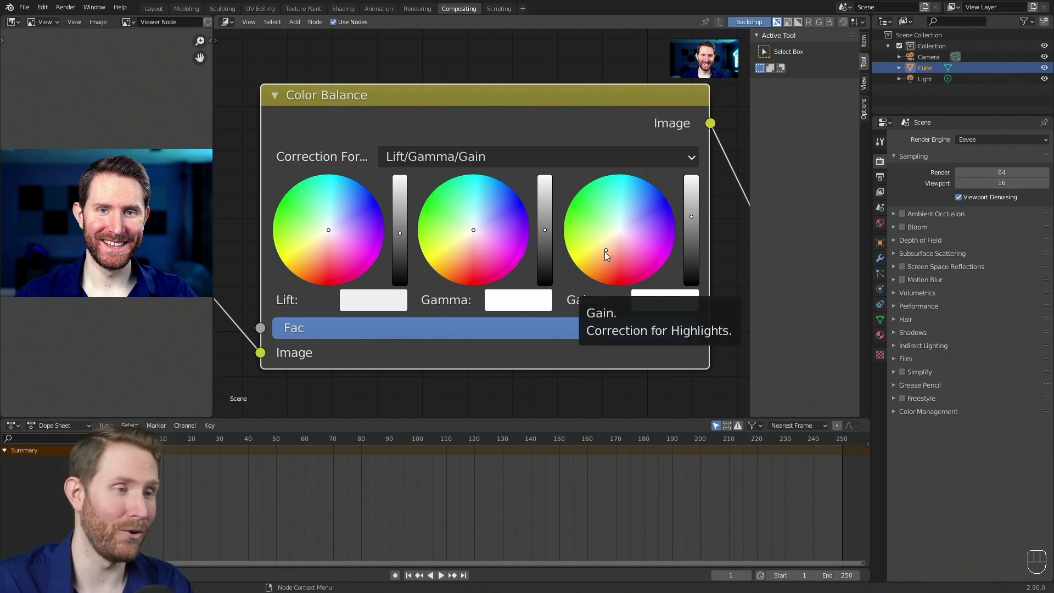
# - Fine-tune the orange gain and give the Lift shadows a slight cool tint
pyautogui.moveTo(334, 231); pyautogui.dragTo(335, 225)
pyautogui.click(336, 225)
pyautogui.click(338, 228)
pyautogui.moveTo(341, 227); pyautogui.dragTo(337, 227)
pyautogui.click(338, 227)
pyautogui.click(475, 118)
pyautogui.press('m')
pyautogui.press('m')
pyautogui.press('m')
pyautogui.press('m')
pyautogui.press('m')
pyautogui.press('m')
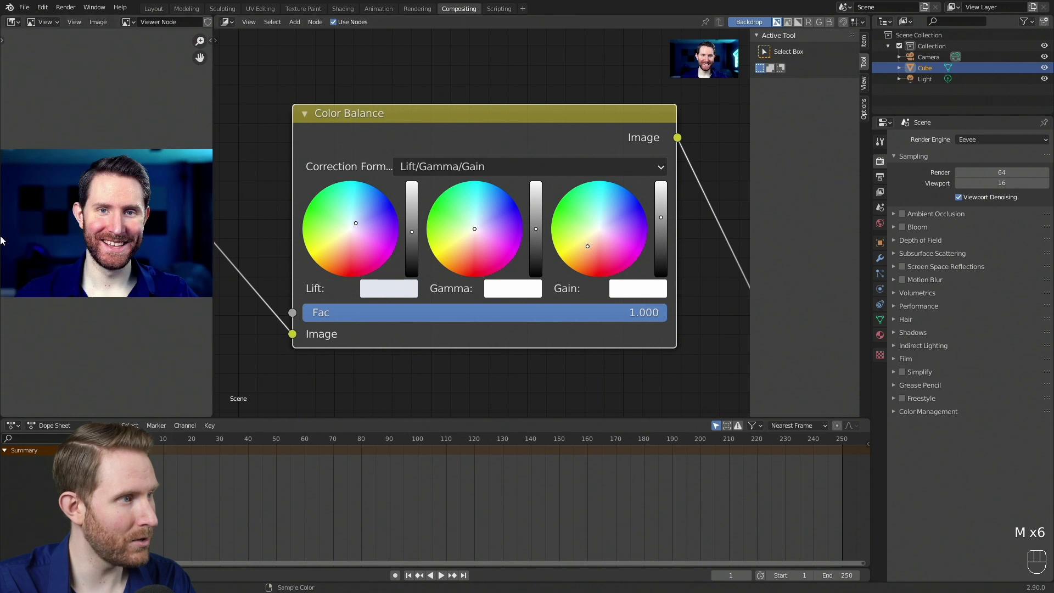
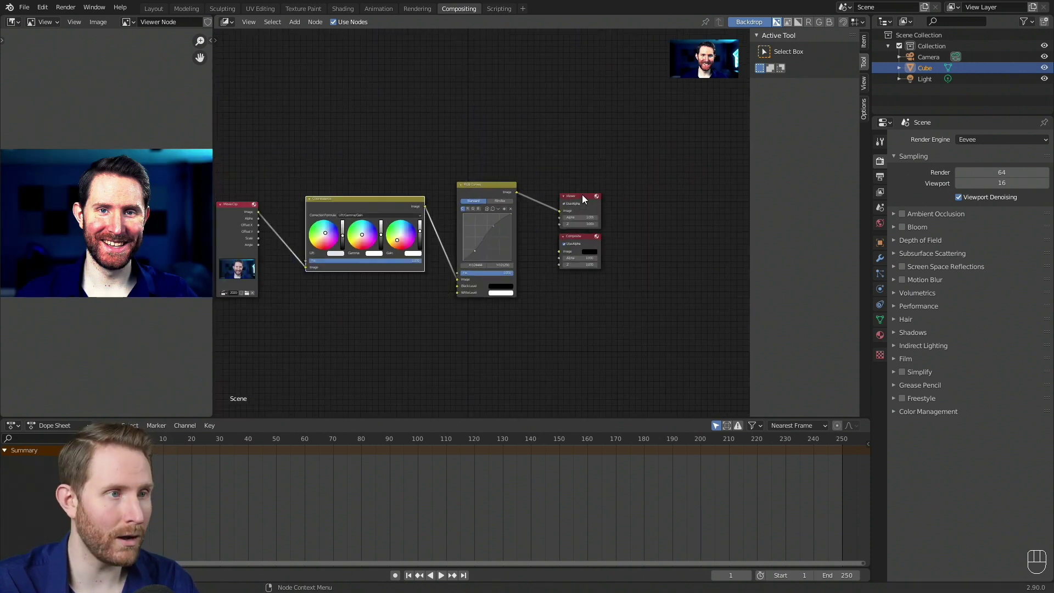
# - Move the Viewer node right and the Composite node below it, then delete the selected node
pyautogui.moveTo(582, 200); pyautogui.dragTo(687, 196)
pyautogui.moveTo(580, 240); pyautogui.dragTo(694, 243)
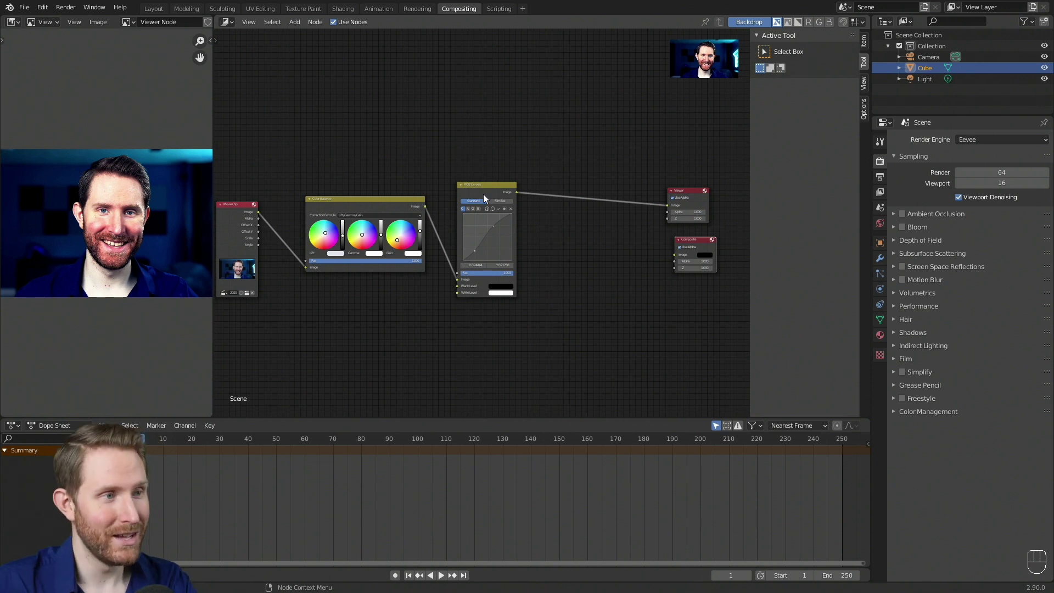
pyautogui.click(486, 190)
pyautogui.press('Delete')
# - Drag original.png into the compositor as a new LUT Image node
pyautogui.moveTo(427, 209); pyautogui.dragTo(674, 209)
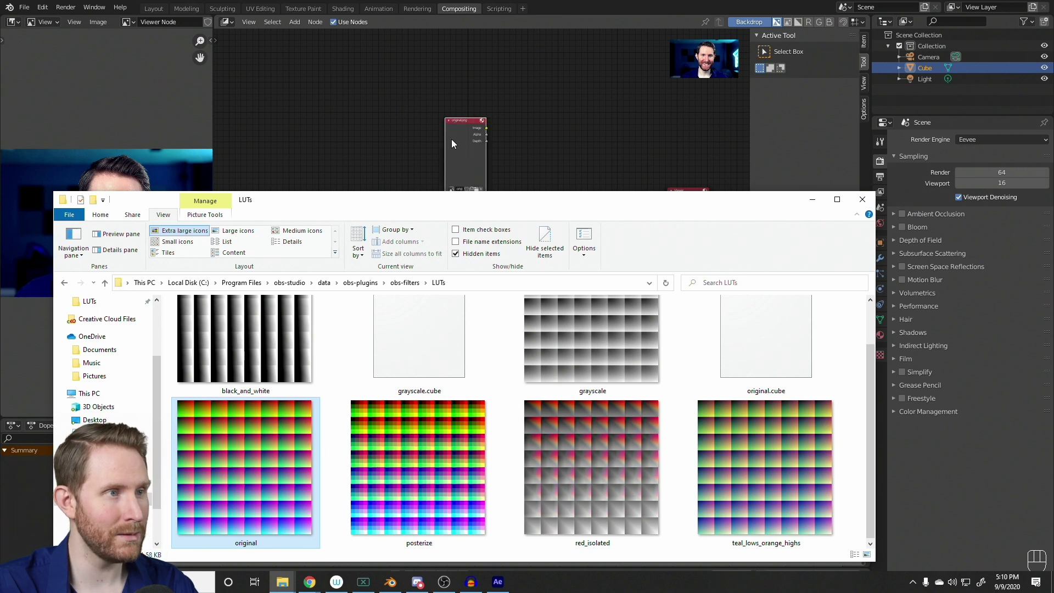
pyautogui.click(386, 145)
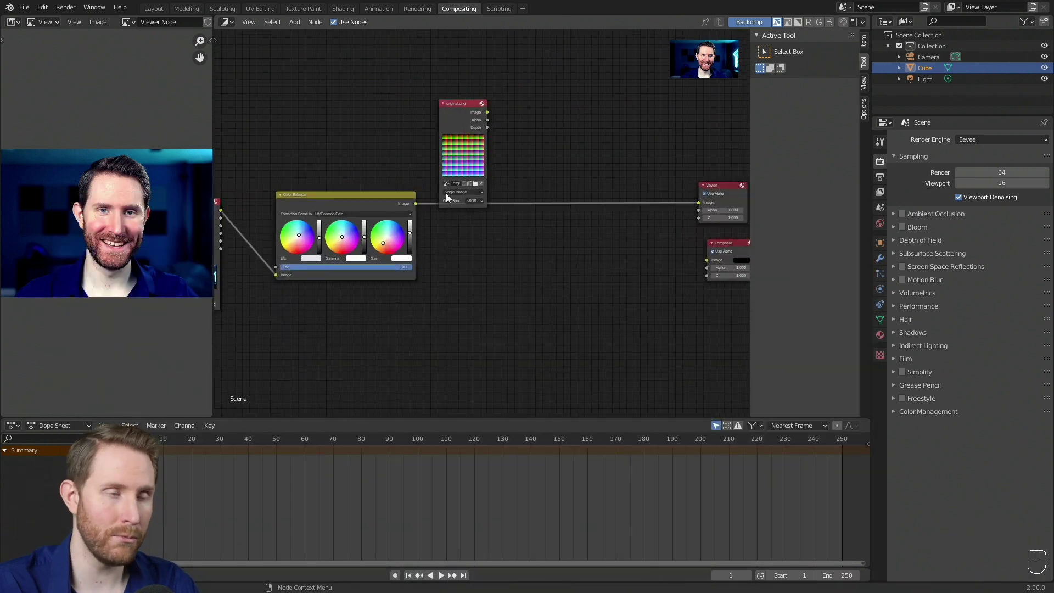
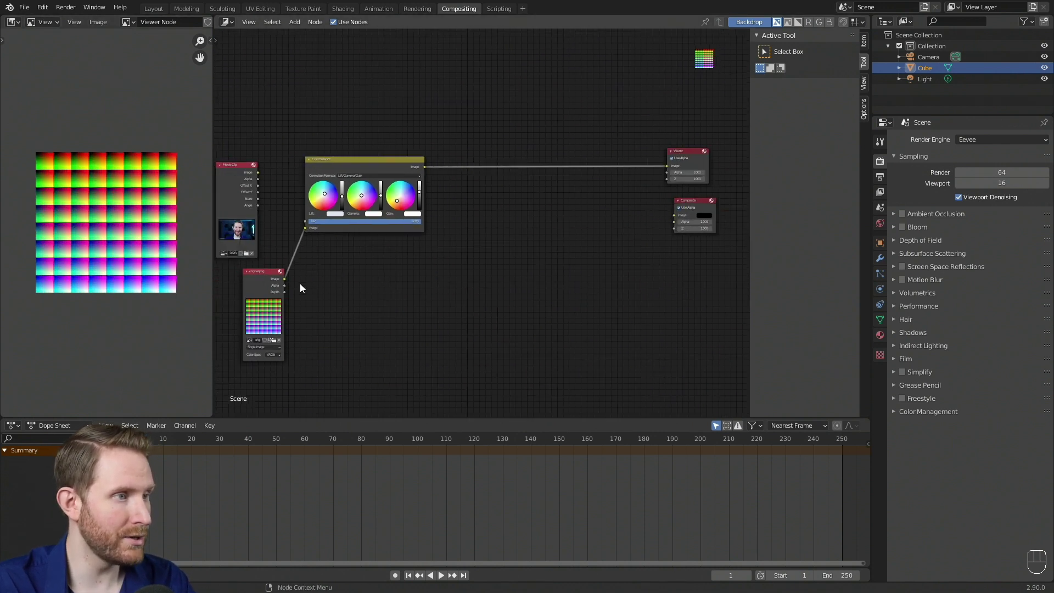
# - Preview the LUT image and Color Balance result in the Viewer, then link Color Balance into the Composite output
pyautogui.click(338, 289)
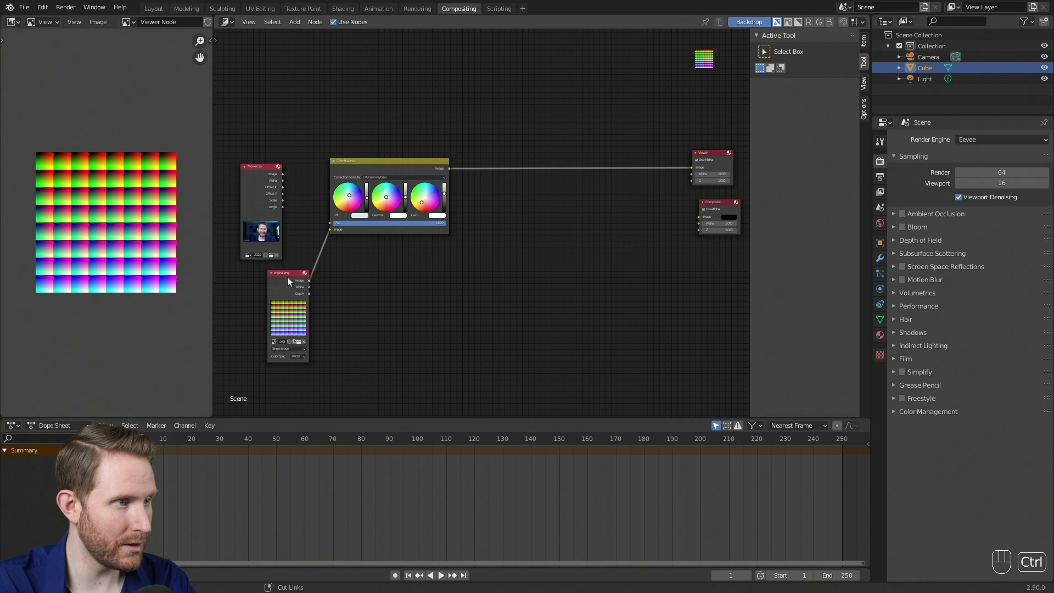
pyautogui.click(290, 278)
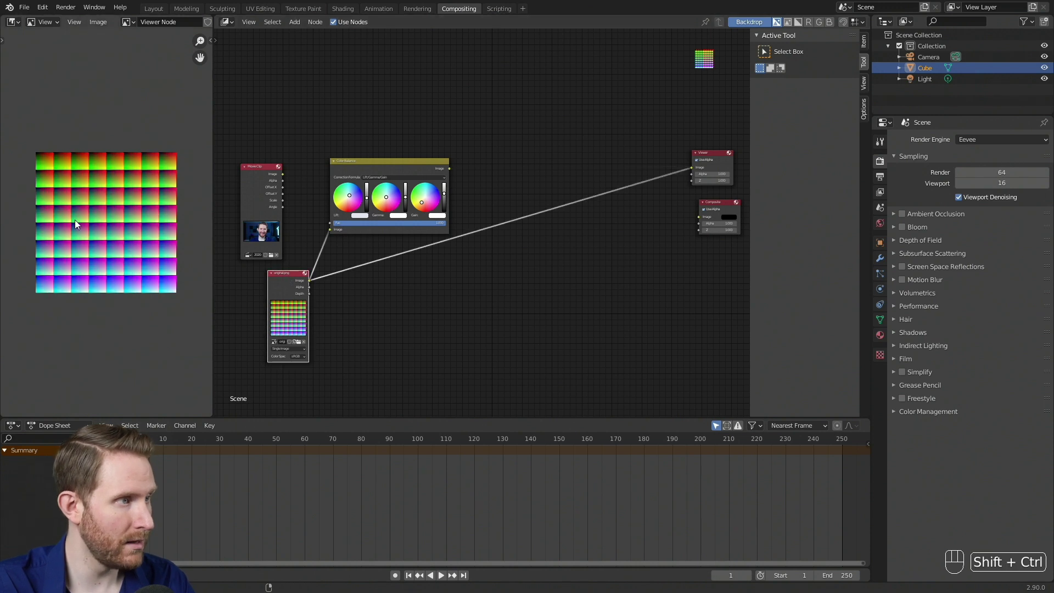
pyautogui.click(418, 165)
pyautogui.click(293, 280)
pyautogui.click(432, 174)
pyautogui.click(282, 287)
pyautogui.click(410, 166)
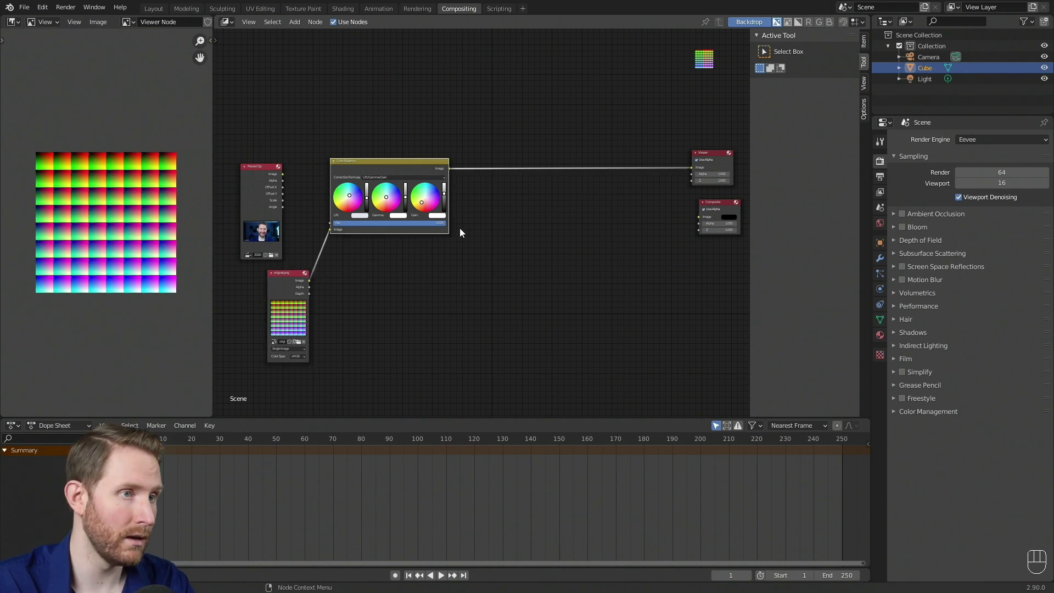
pyautogui.middleClick(425, 207)
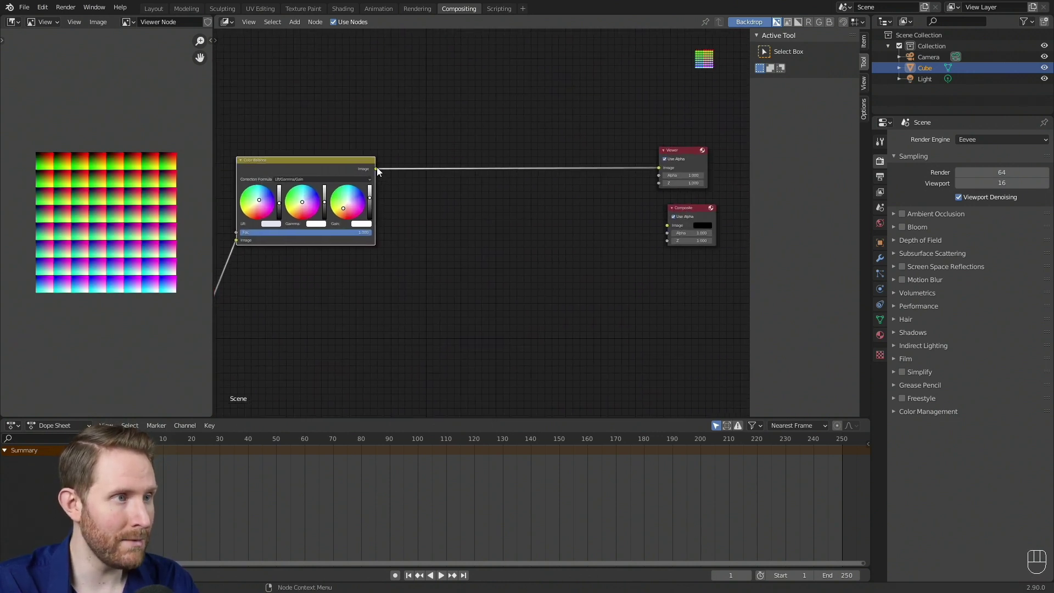
pyautogui.moveTo(380, 172); pyautogui.dragTo(671, 235)
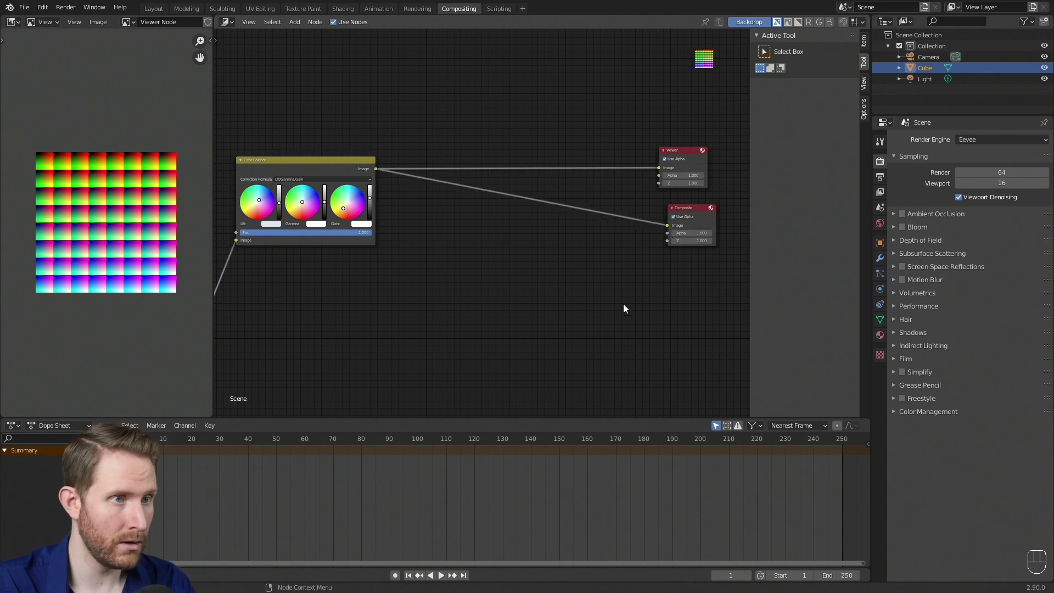
# - Render the graded LUT image via Render Image
pyautogui.moveTo(70, 11); pyautogui.dragTo(481, 250)
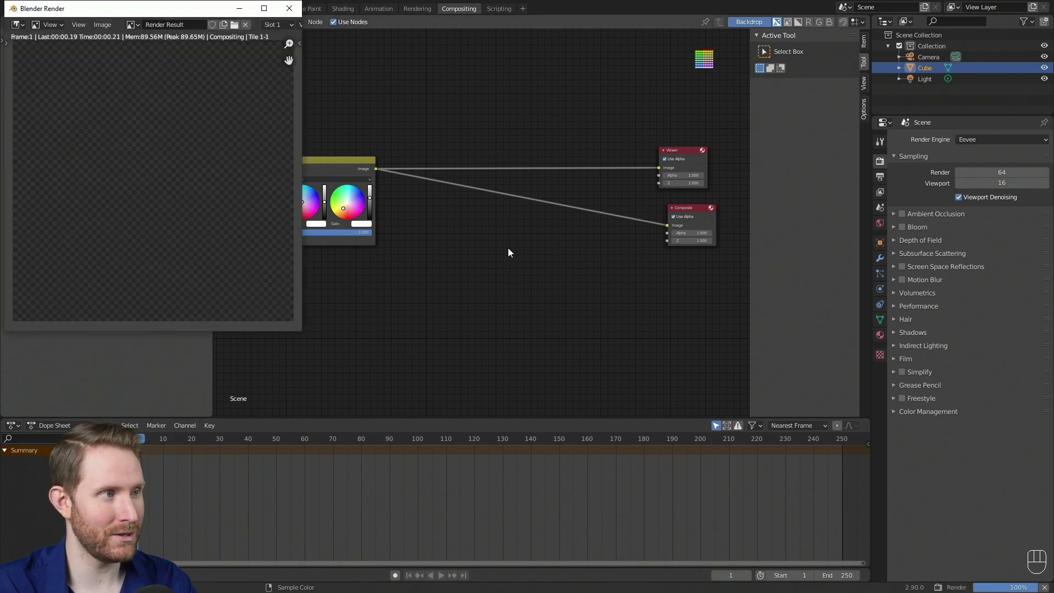
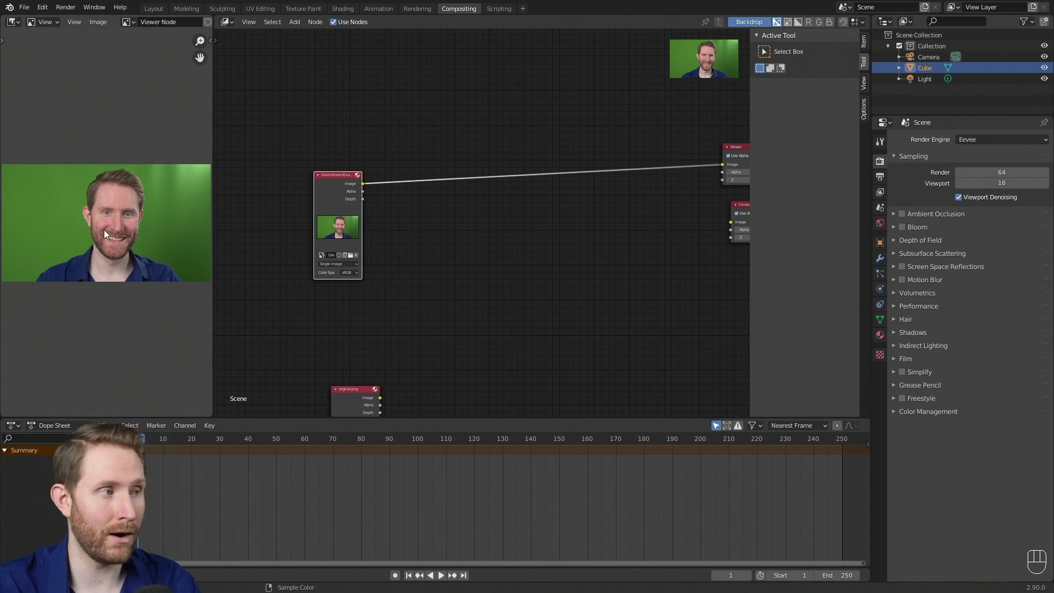
# - Move the green-screen Image node higher to make room below it
pyautogui.moveTo(313, 192); pyautogui.dragTo(310, 135)
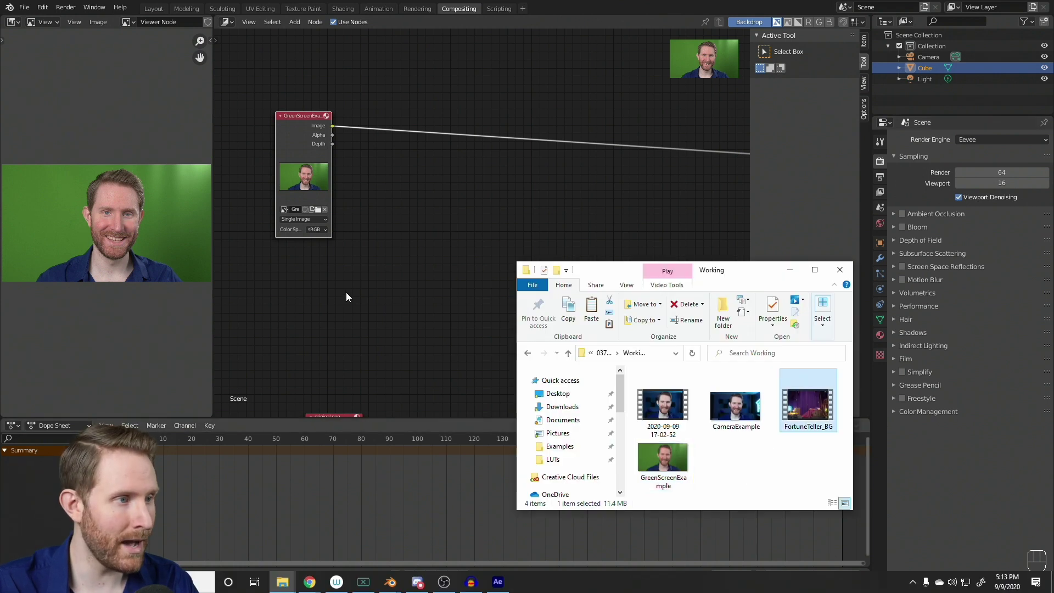
# - Drop FortuneTeller_BG below the green-screen node and move the colour-grid image aside
pyautogui.moveTo(362, 306); pyautogui.dragTo(299, 260)
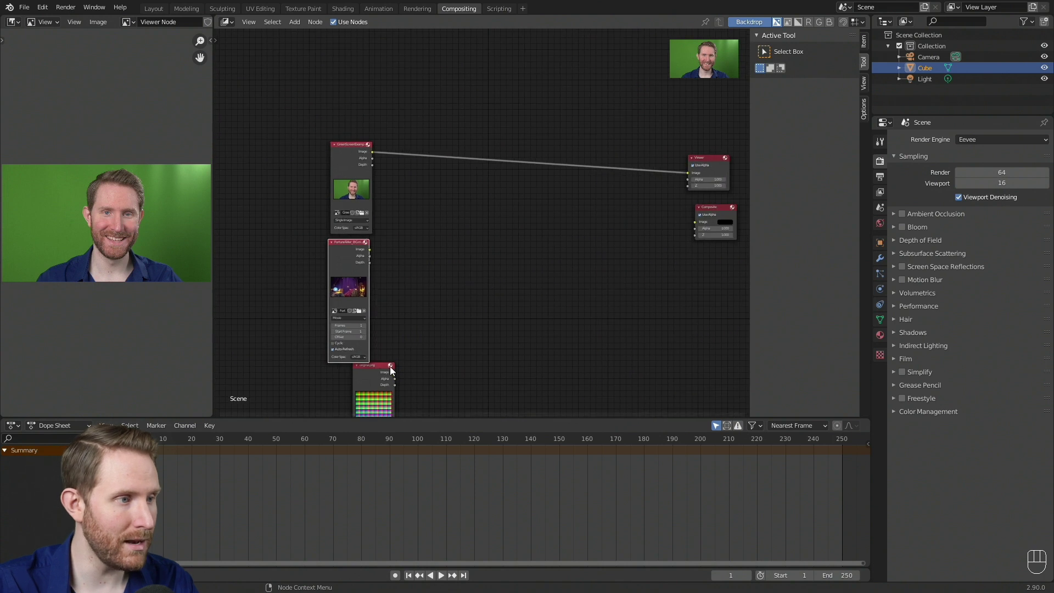
pyautogui.moveTo(378, 381); pyautogui.dragTo(411, 390)
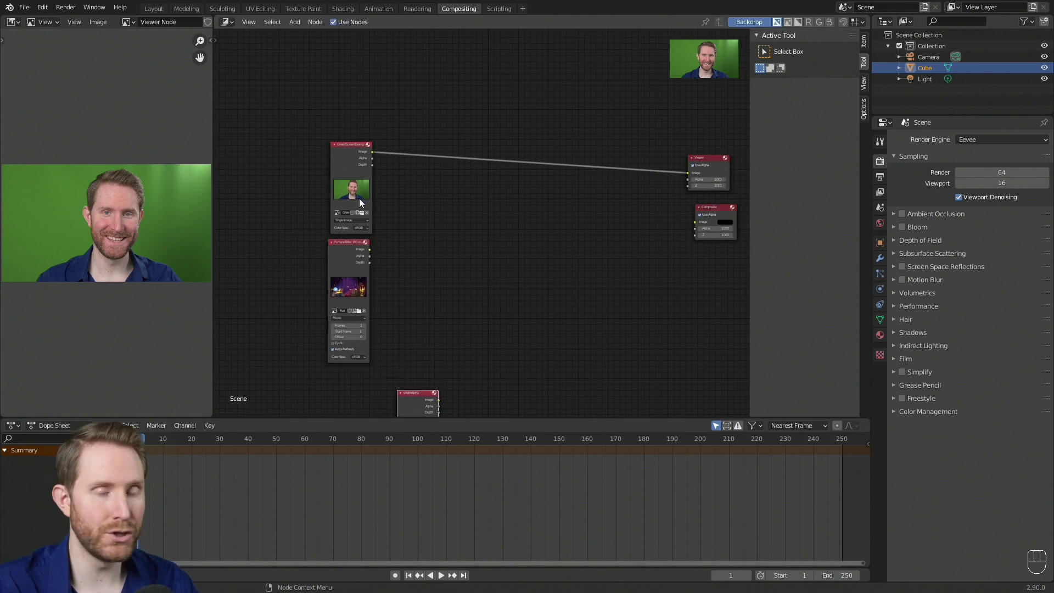
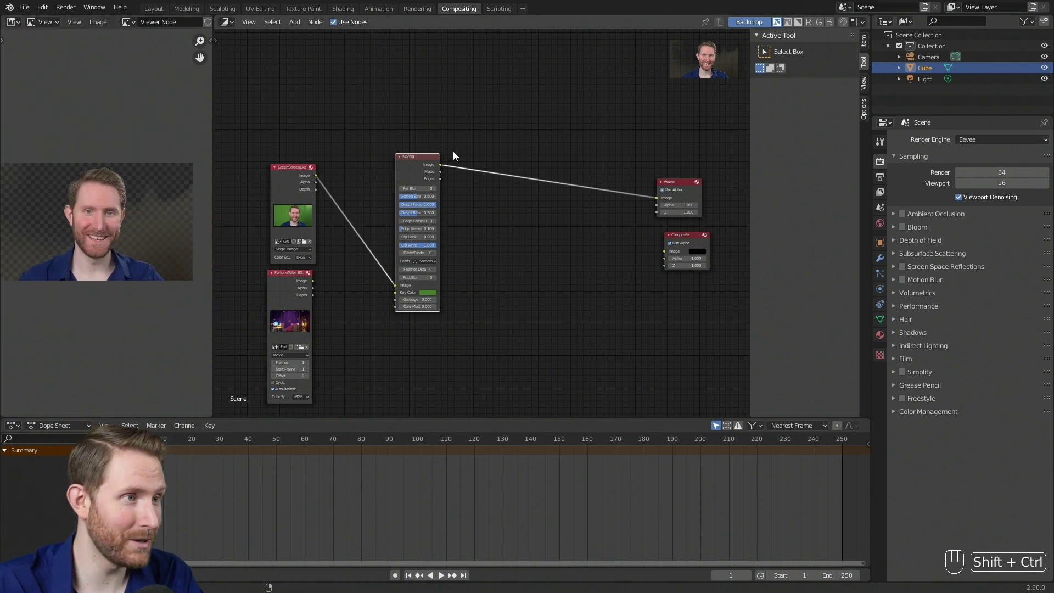
# - Show the Keying node's matte output in the preview
pyautogui.click(421, 161)
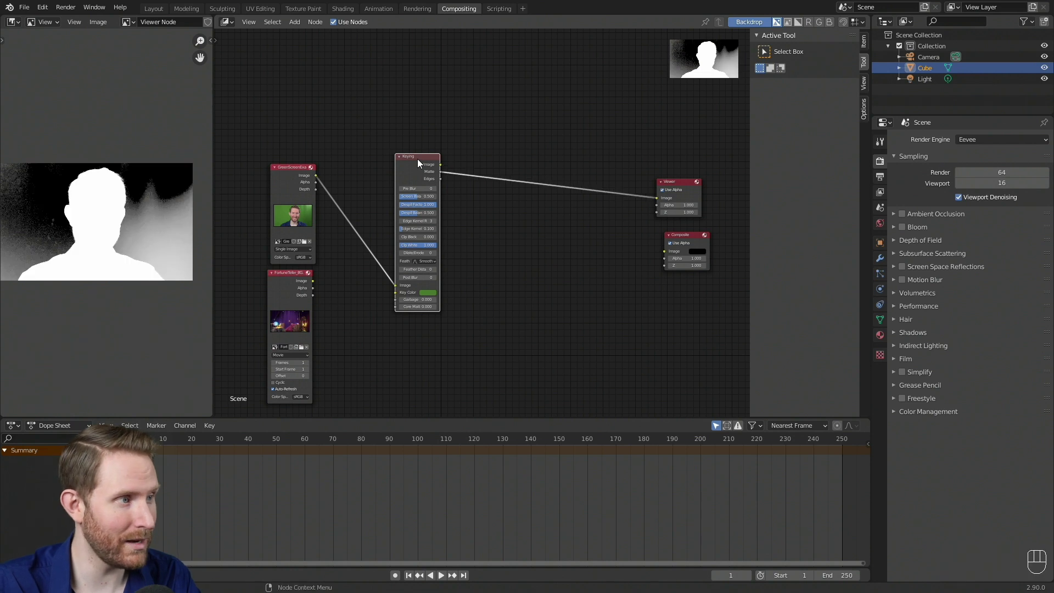
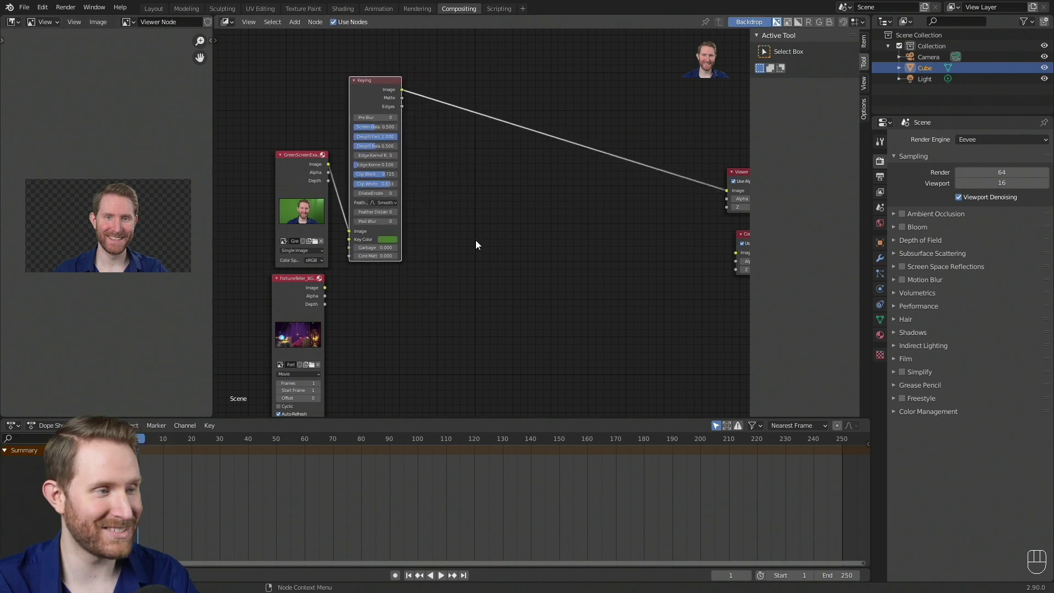
# - Drop an Alpha Over node on the viewer link with the Keying image as its foreground
pyautogui.moveTo(300, 26); pyautogui.dragTo(504, 116)
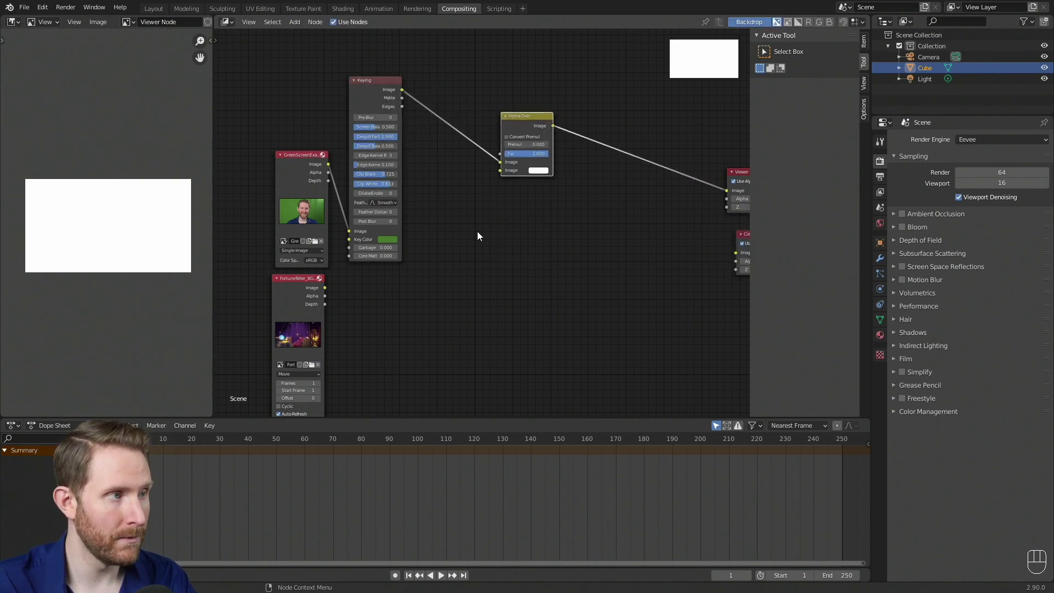
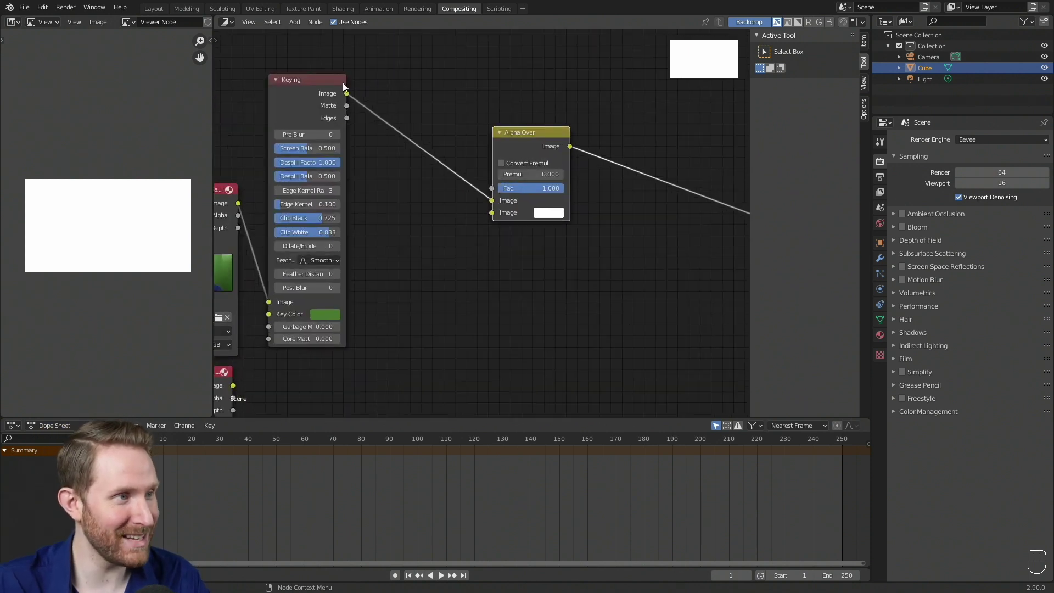
pyautogui.moveTo(495, 201); pyautogui.dragTo(494, 218)
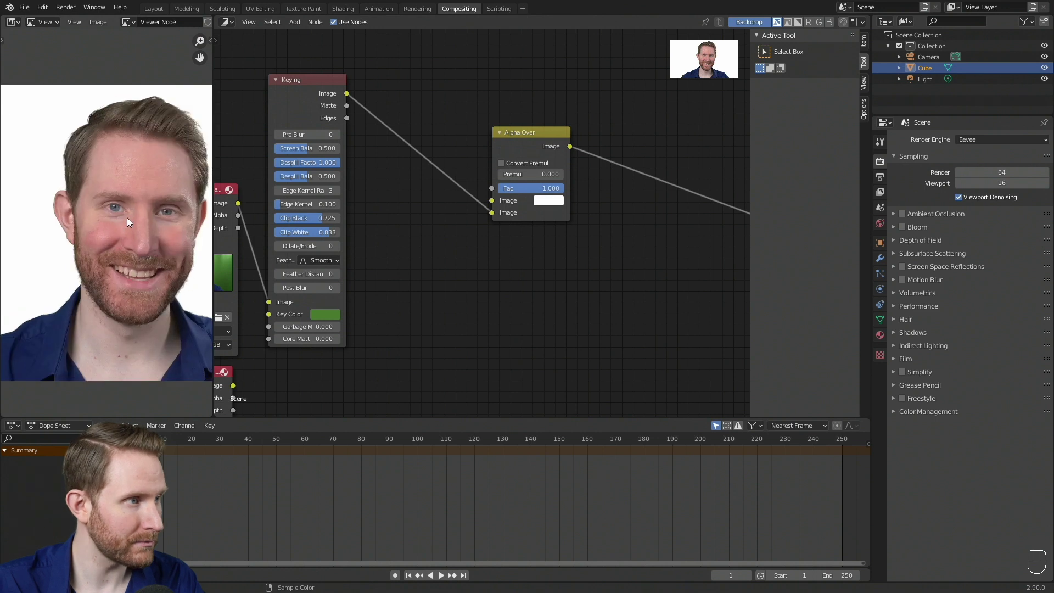
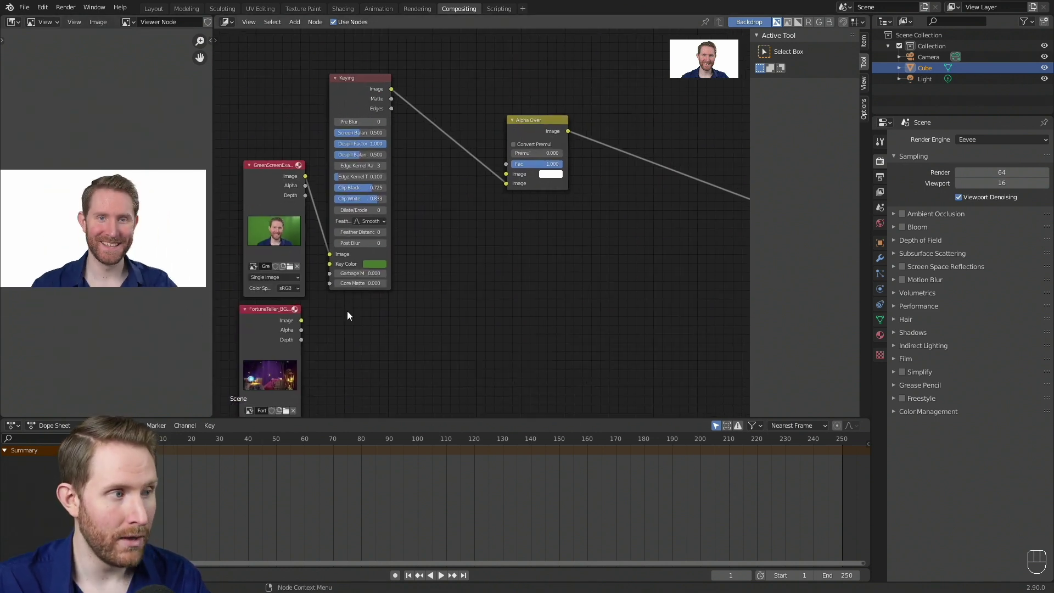
# - Feed the FortuneTeller background into Alpha Over and place a Color Balance node below it
pyautogui.moveTo(308, 325); pyautogui.dragTo(513, 175)
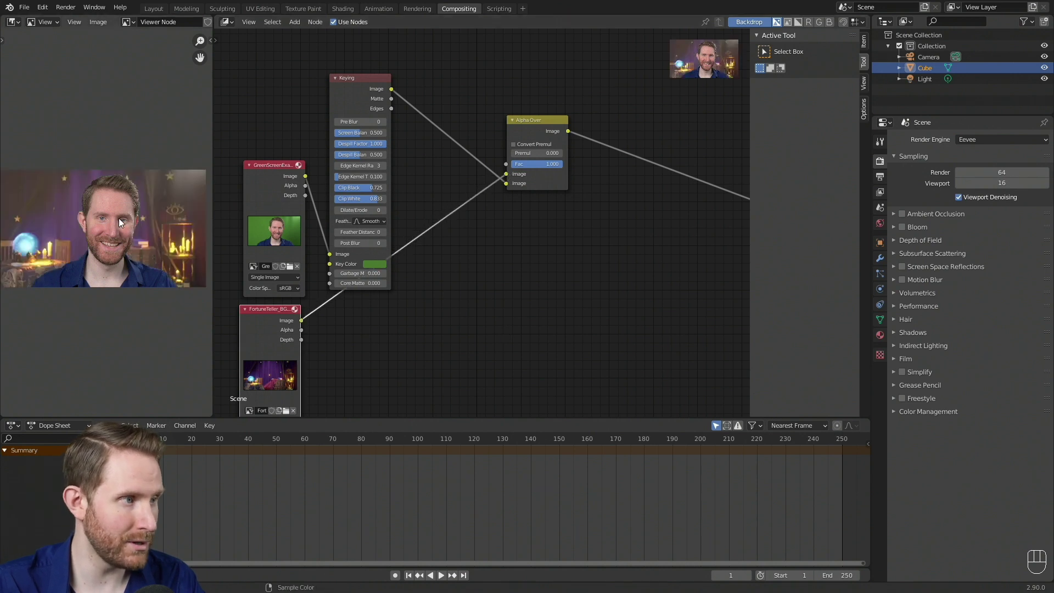
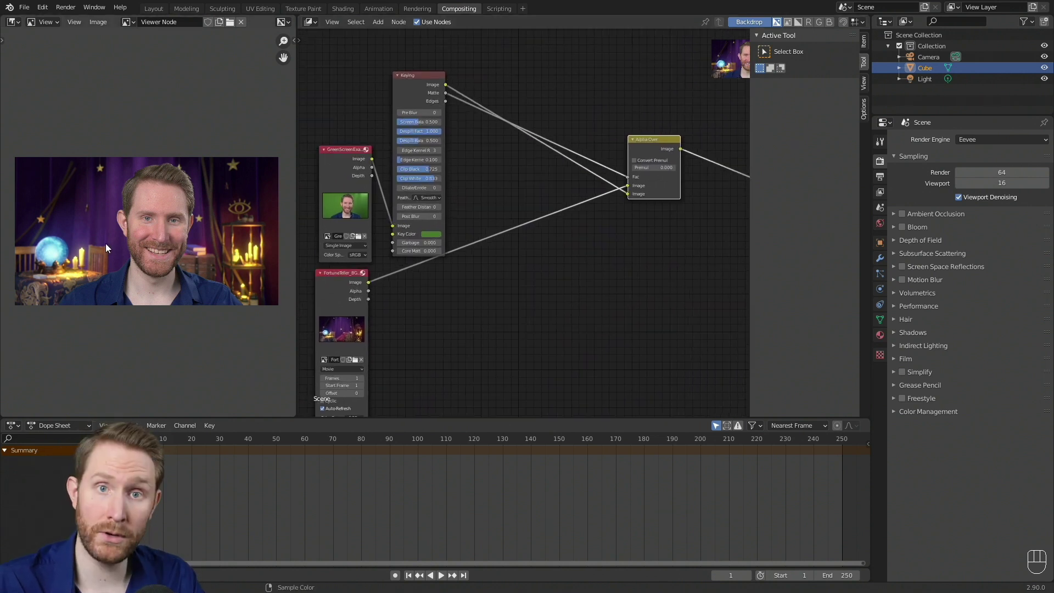
pyautogui.middleClick(637, 261)
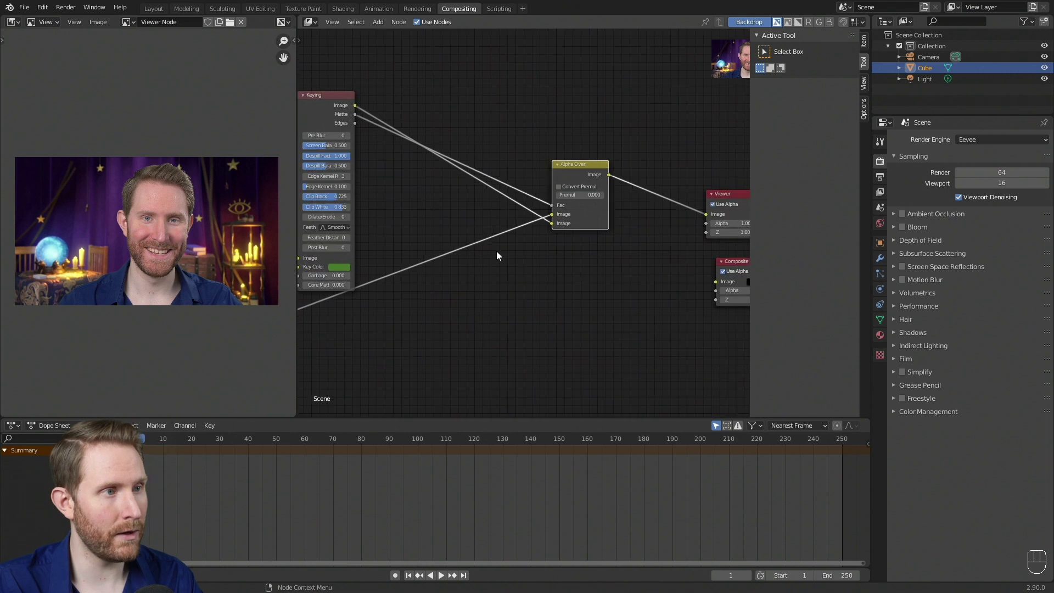
pyautogui.moveTo(385, 26); pyautogui.dragTo(430, 310)
# - Route the Keying image through Color Balance into Alpha Over's foreground input
pyautogui.middleClick(441, 235)
pyautogui.moveTo(380, 69); pyautogui.dragTo(456, 349)
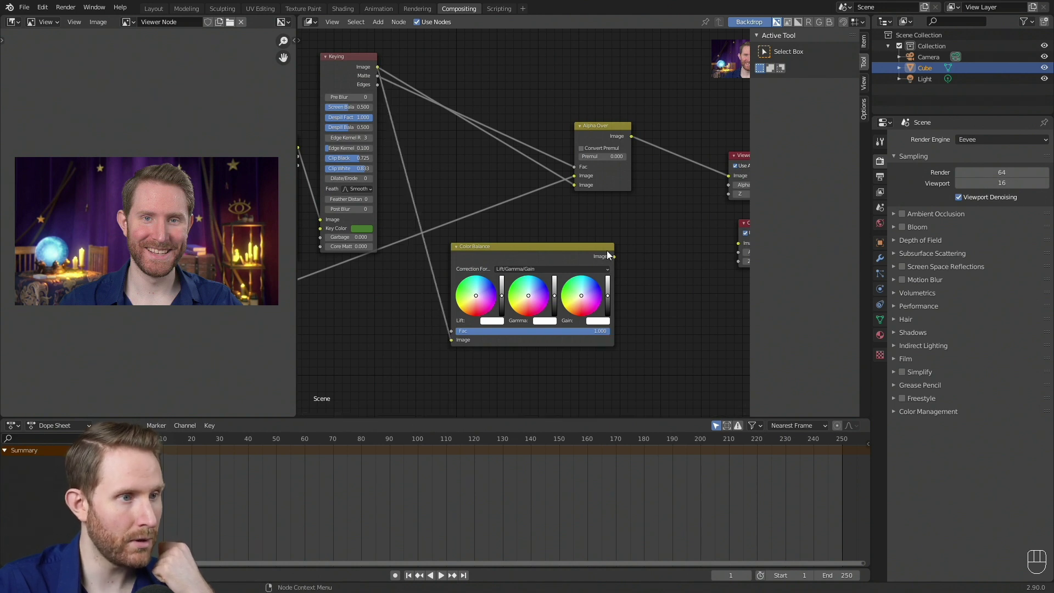
pyautogui.moveTo(624, 261); pyautogui.dragTo(579, 187)
pyautogui.click(562, 262)
pyautogui.middleClick(569, 260)
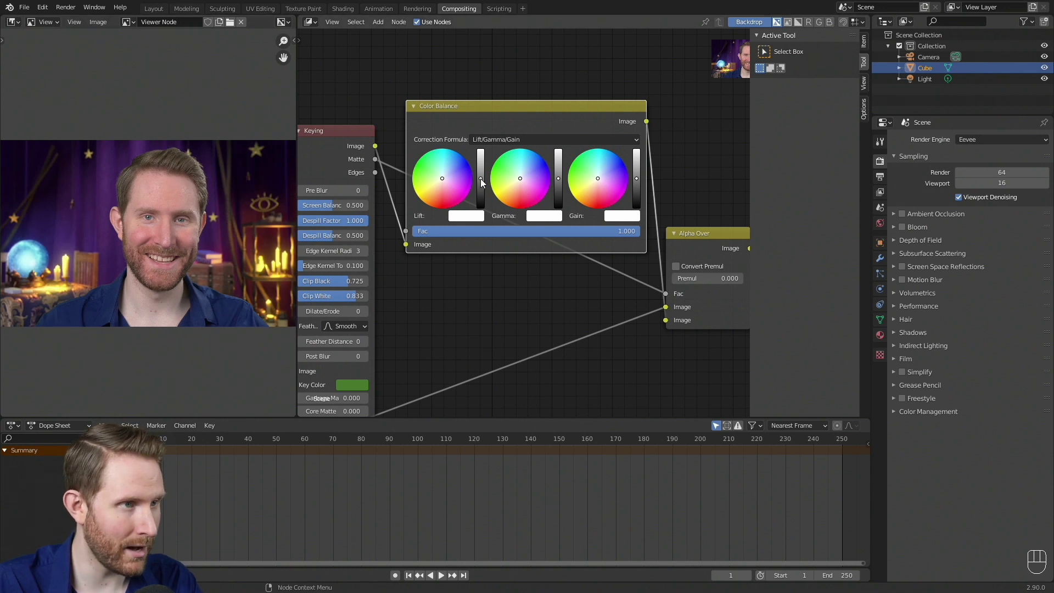
# - Nudge the lift brightness and slightly tint the gamma and gain colours
pyautogui.click(484, 179)
pyautogui.click(486, 183)
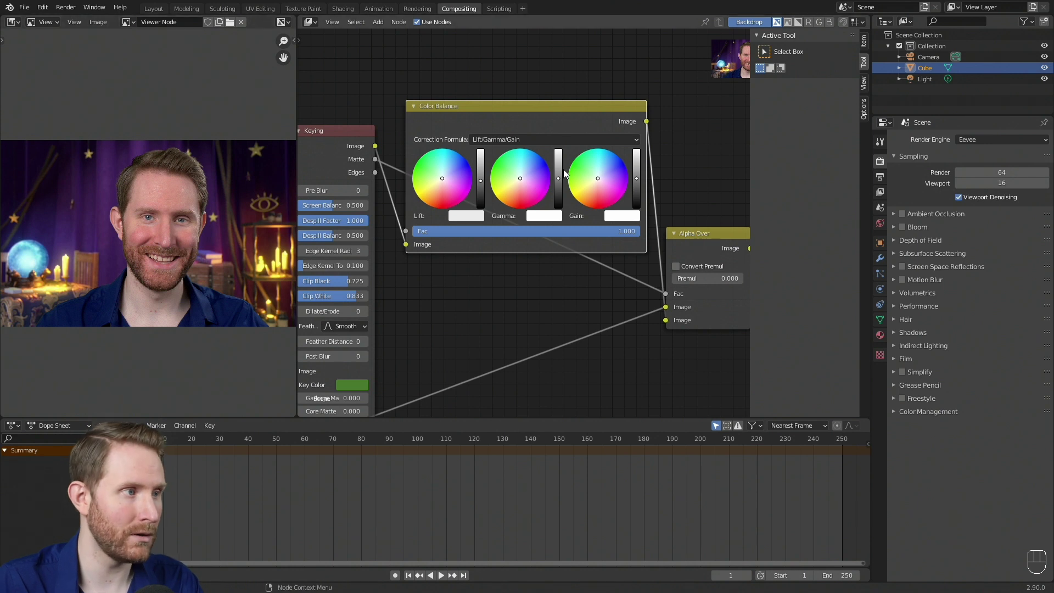
pyautogui.click(642, 181)
pyautogui.click(640, 180)
pyautogui.click(640, 178)
pyautogui.click(640, 178)
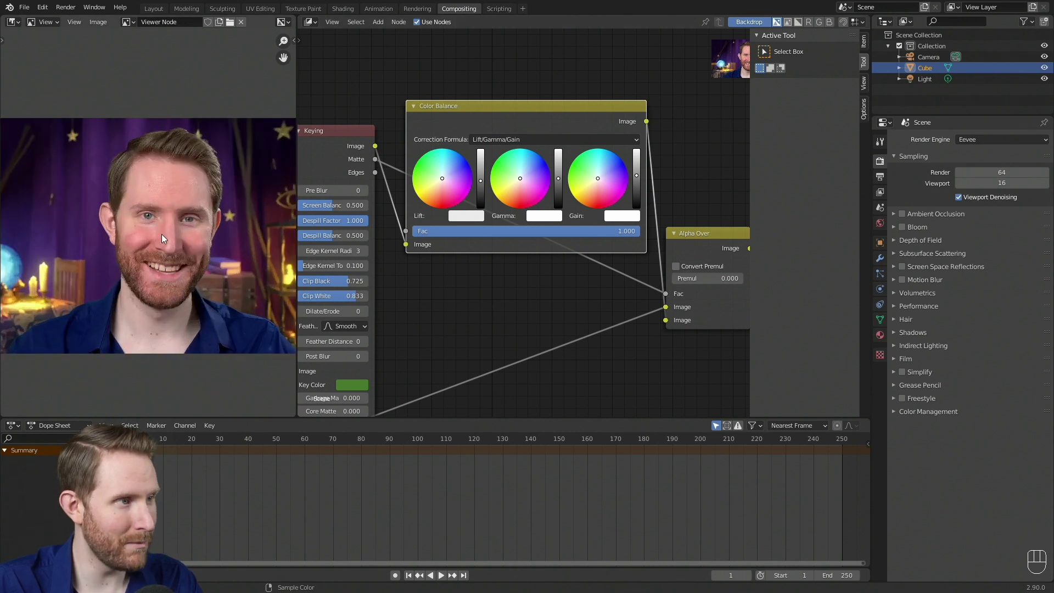
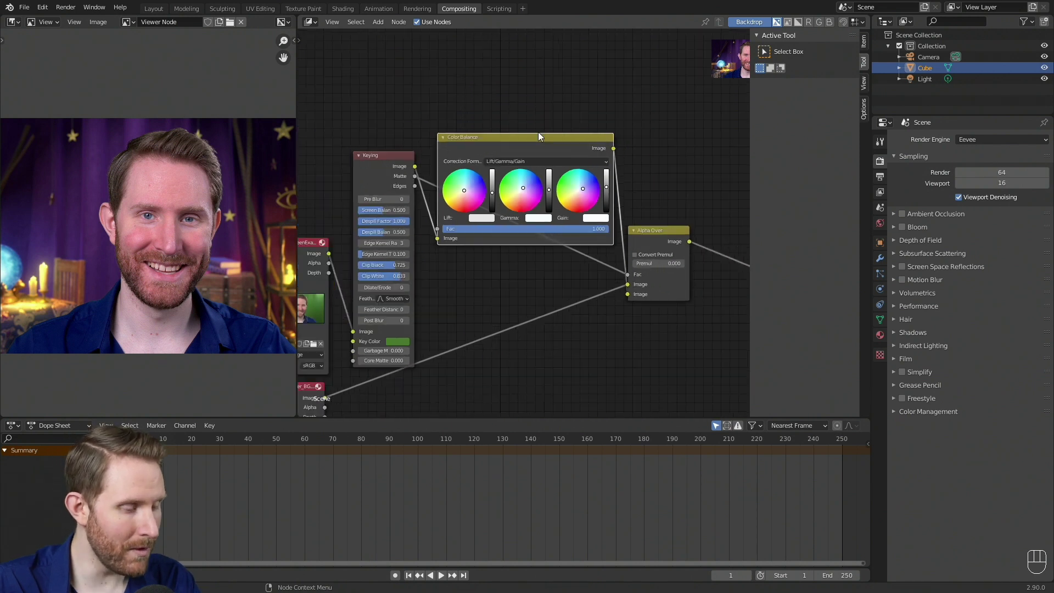
# - Zoom the node tree and image views out until the whole composite fits in the preview
pyautogui.press('m')
pyautogui.press('m')
pyautogui.press('m')
pyautogui.press('m')
pyautogui.press('m')
pyautogui.press('m')
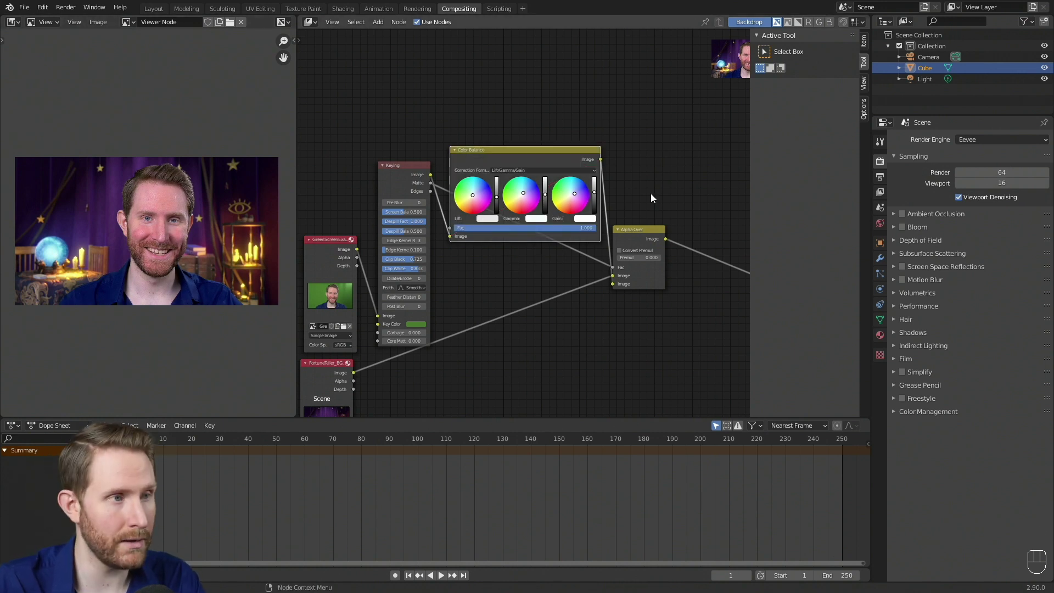
pyautogui.press('m')
pyautogui.press('m')
pyautogui.press('m')
pyautogui.press('m')
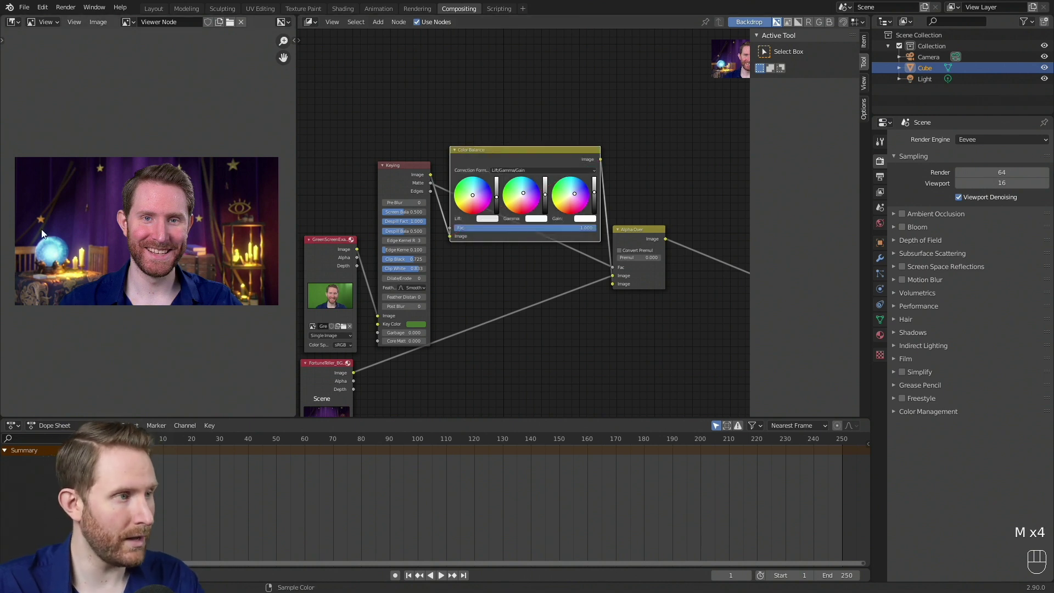
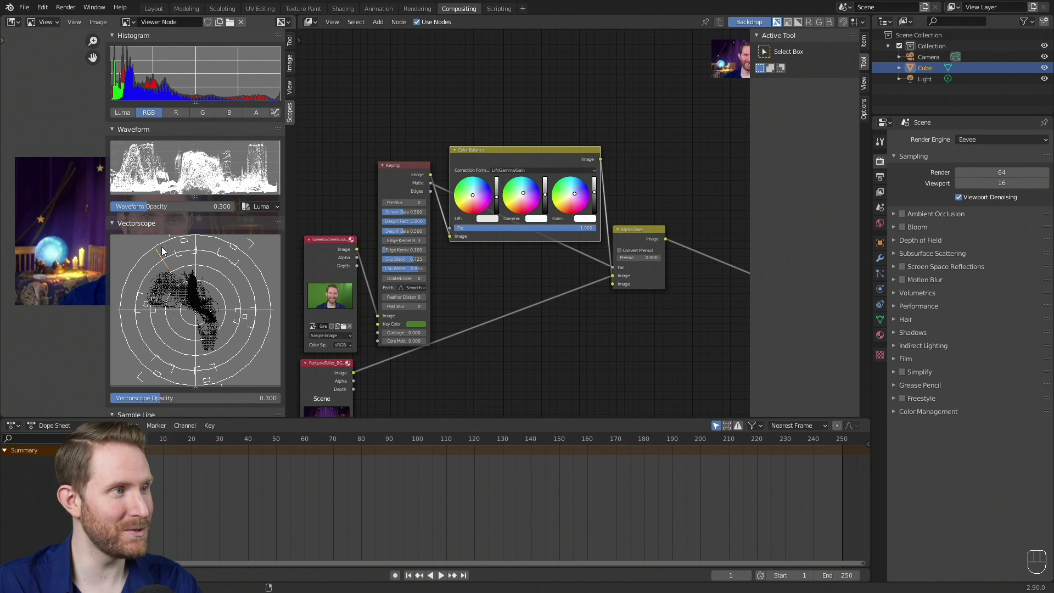
# - Check the histogram, waveform and vectorscope panels, then hide the scopes sidebar with N
pyautogui.click(209, 114)
pyautogui.click(231, 116)
pyautogui.click(255, 118)
pyautogui.click(154, 119)
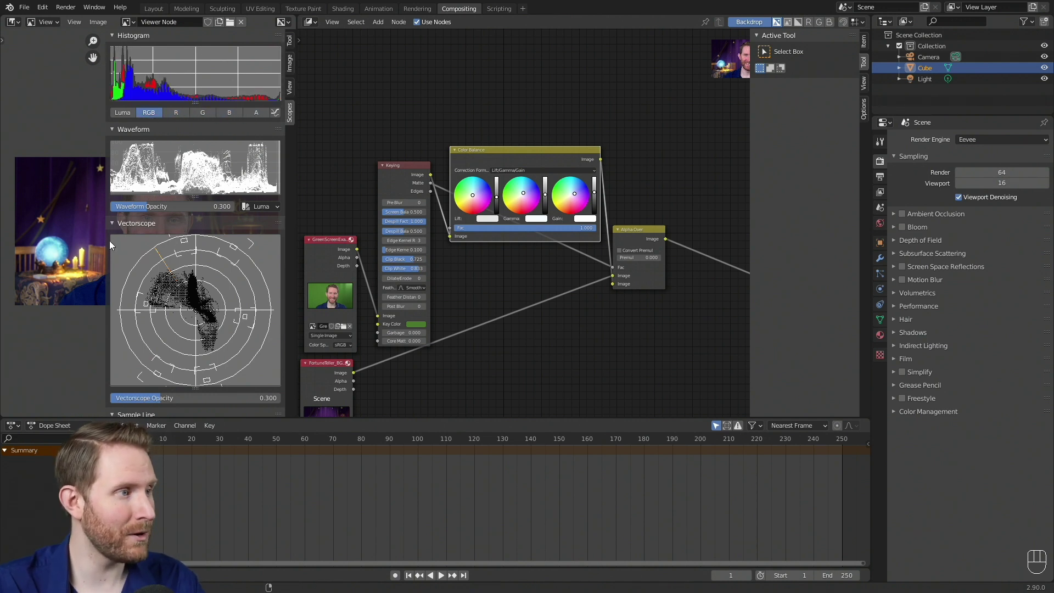
pyautogui.press('n')
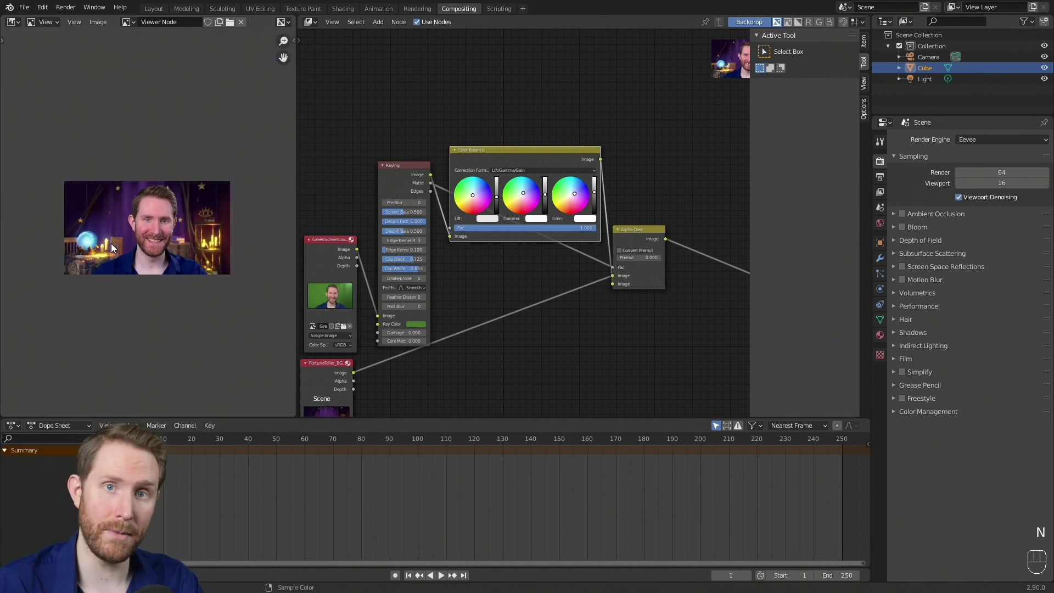
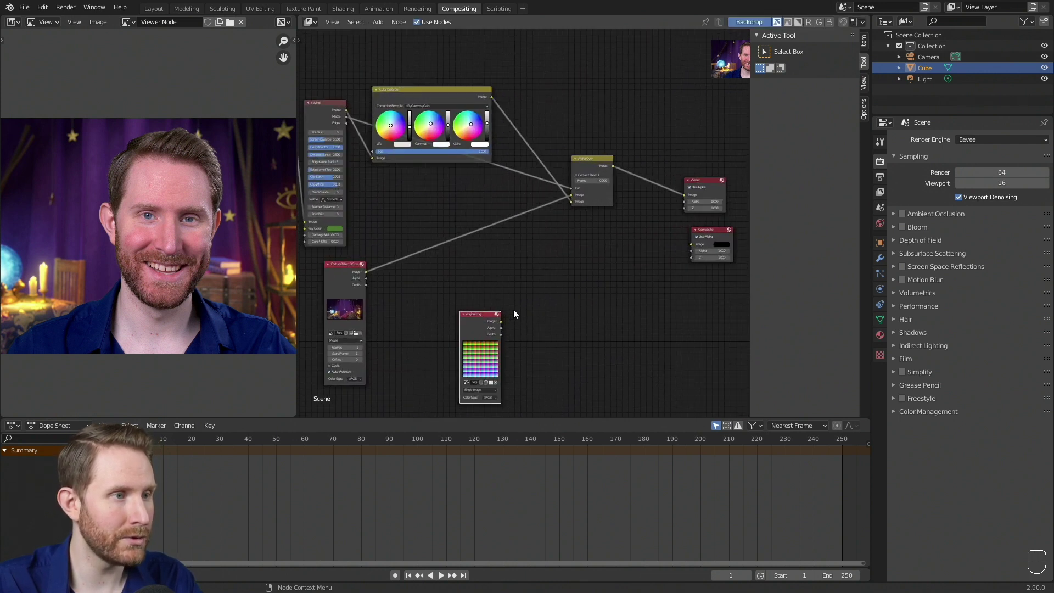
# - Feed the LUT colour-grid image node into the Color Balance Image input
pyautogui.moveTo(508, 328); pyautogui.dragTo(375, 161)
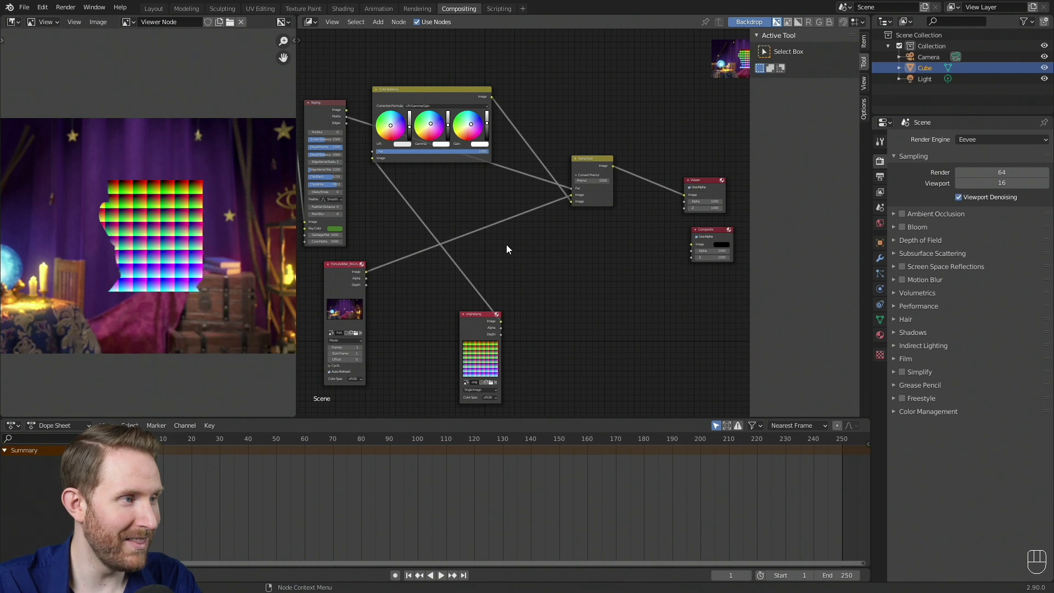
pyautogui.middleClick(499, 192)
pyautogui.middleClick(452, 95)
pyautogui.middleClick(497, 94)
# - Wire Color Balance output straight to the Viewer and Composite nodes, moving Alpha Over aside
pyautogui.moveTo(446, 78); pyautogui.dragTo(685, 252)
pyautogui.moveTo(647, 150); pyautogui.dragTo(604, 194)
pyautogui.middleClick(554, 209)
pyautogui.moveTo(415, 213); pyautogui.dragTo(564, 238)
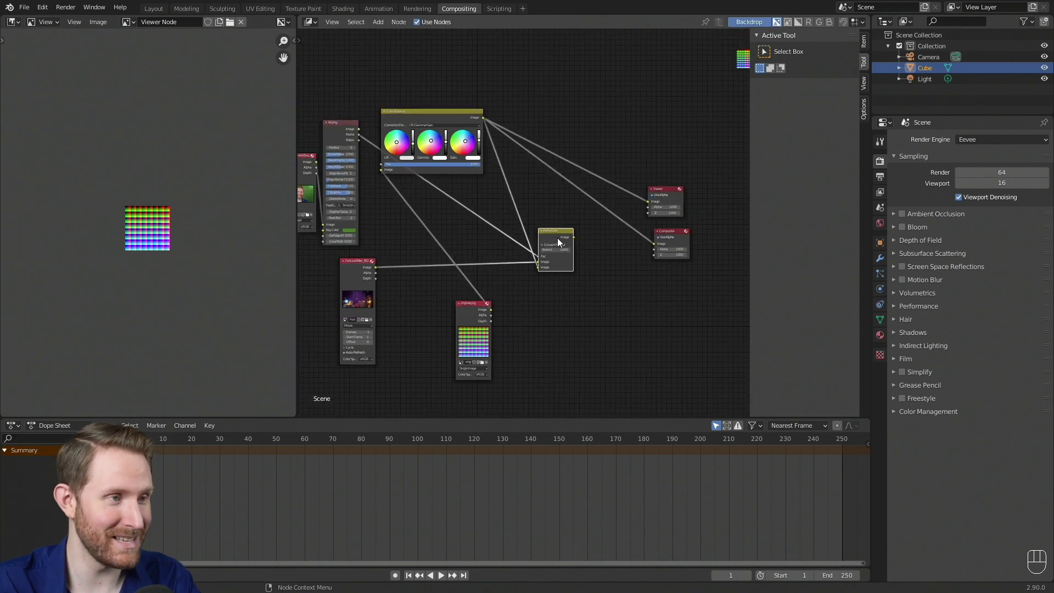